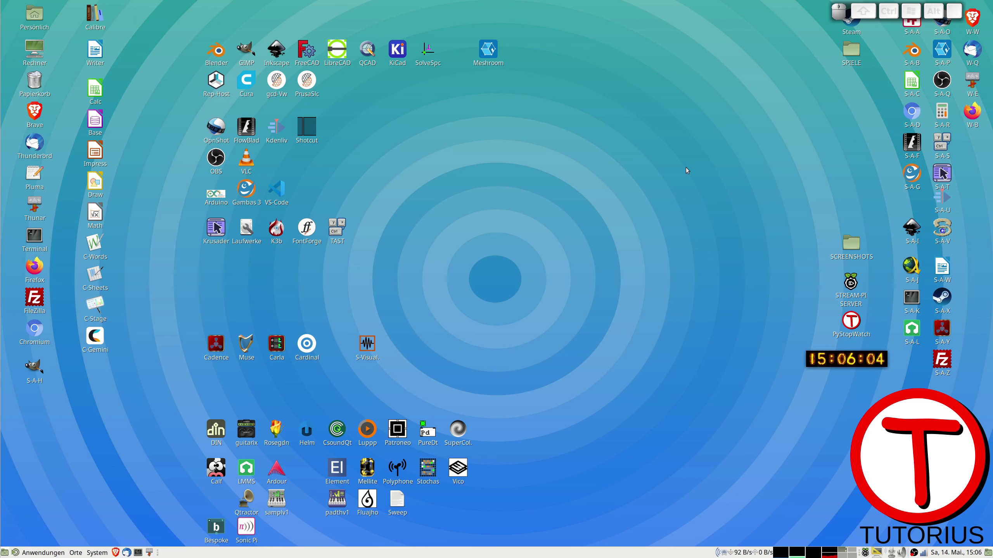
Start Kdenlive with the Ctrl+Alt+U shortcut so an empty HD 1080p 25 fps project shows.
{"action": "key", "text": "ctrl+alt+u"}
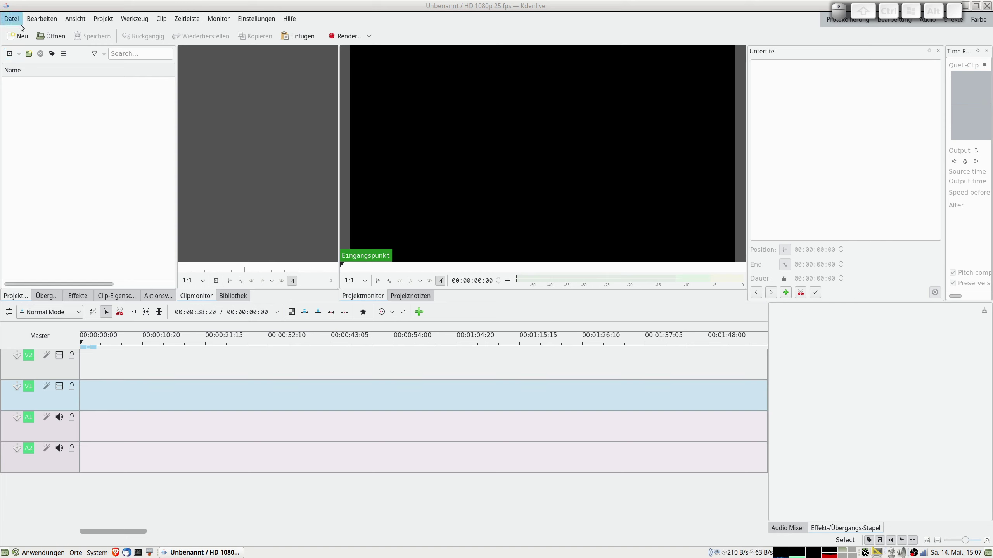
Bring up the Kdenlive settings on the Speech To Text page listing vosk-model-de-0.21.
{"action": "left_click", "coordinate": [39, 21]}
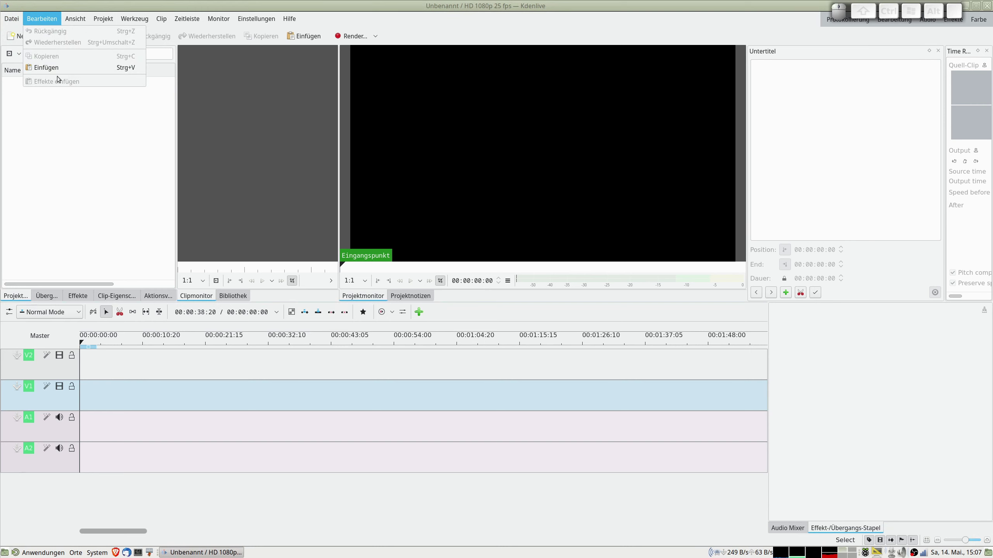
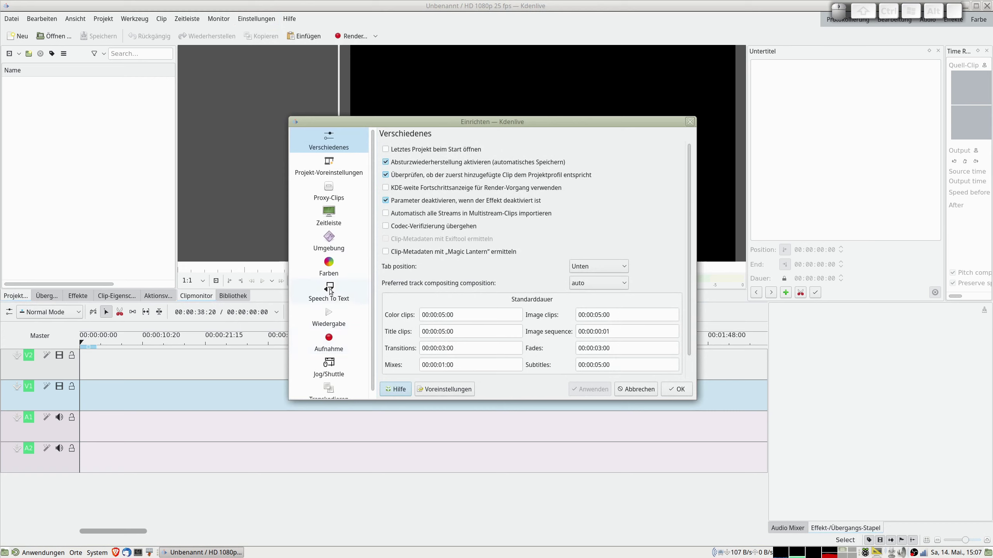
{"action": "left_click", "coordinate": [334, 289]}
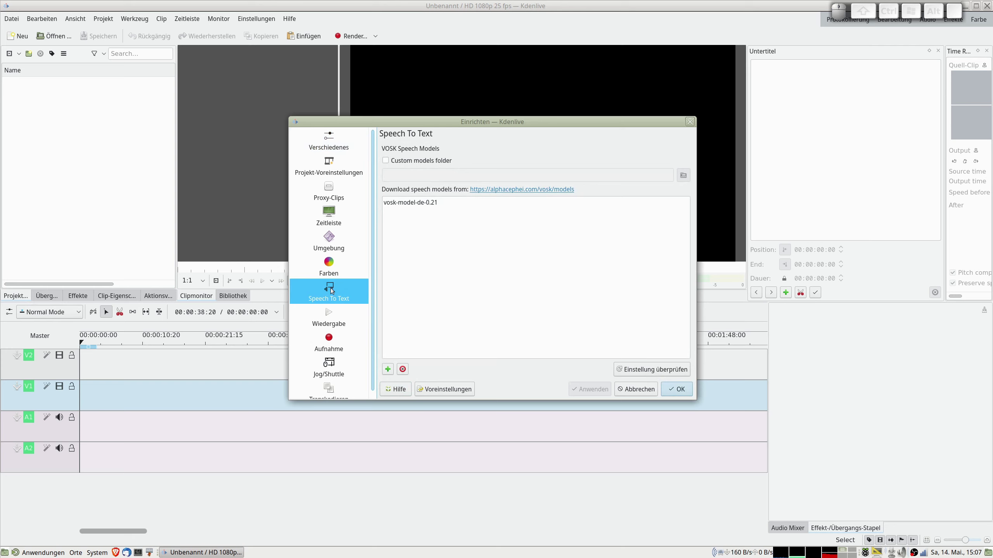
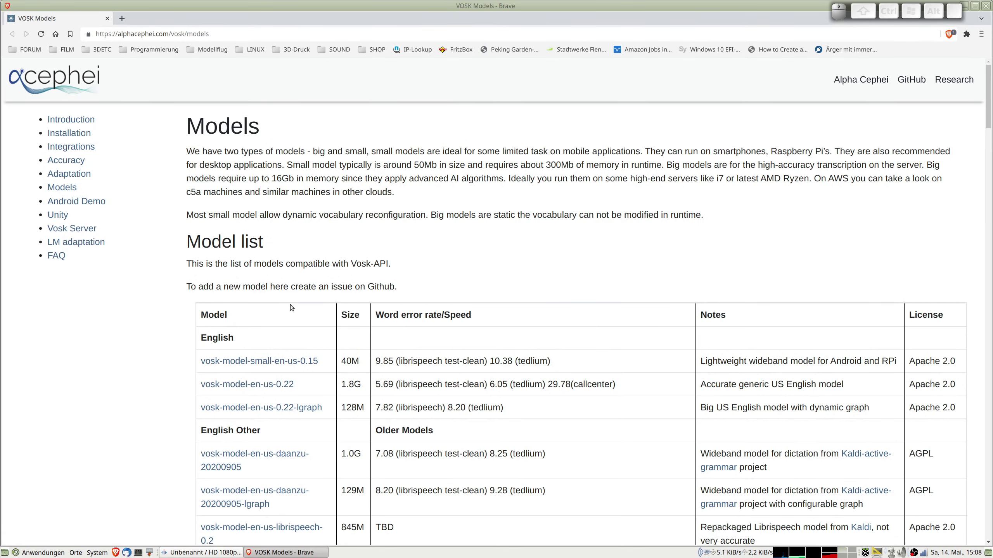
Save vosk-model-en-us-0.22.zip into SPEECH-MODELS and watch its progress on the Downloads page.
{"action": "scroll", "scroll_direction": "down", "scroll_amount": 3}
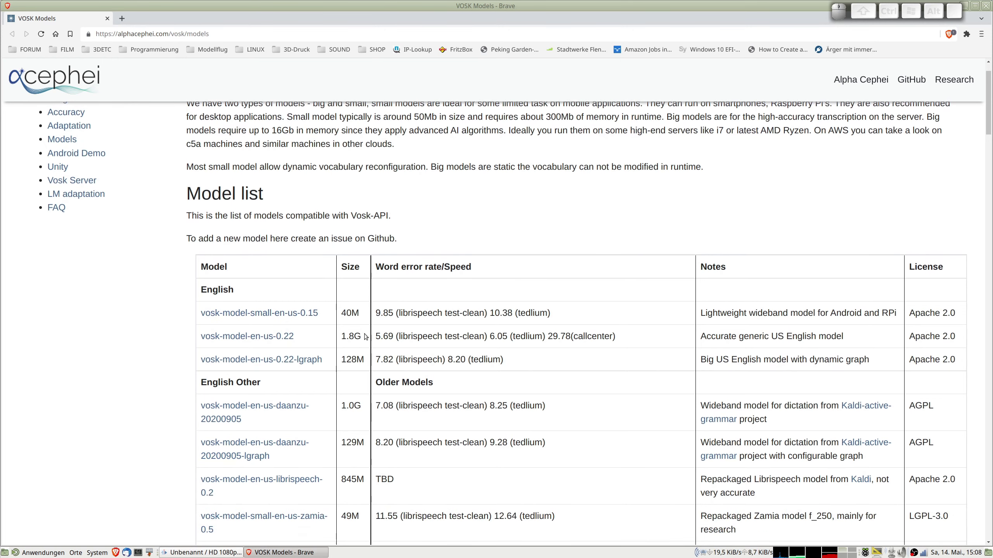
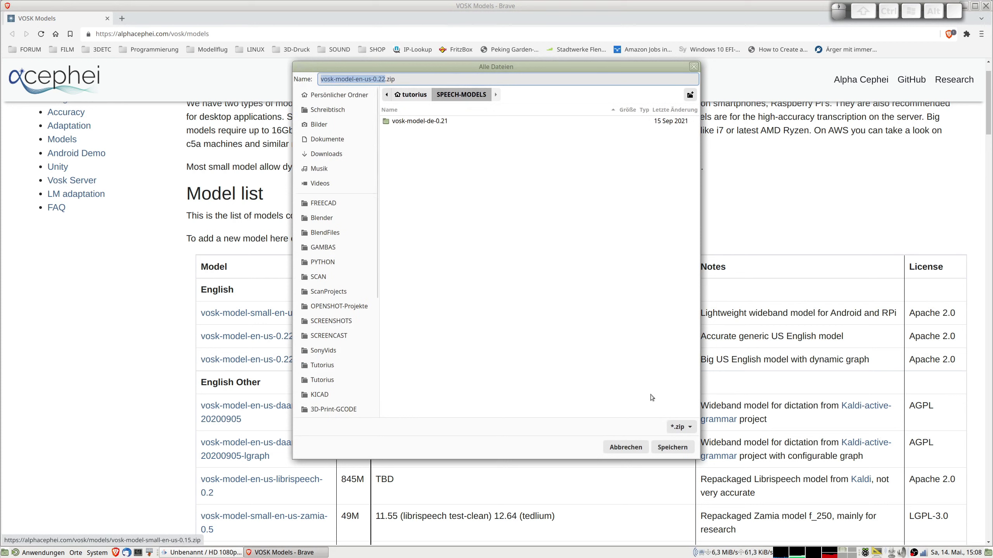
{"action": "left_click", "coordinate": [679, 449]}
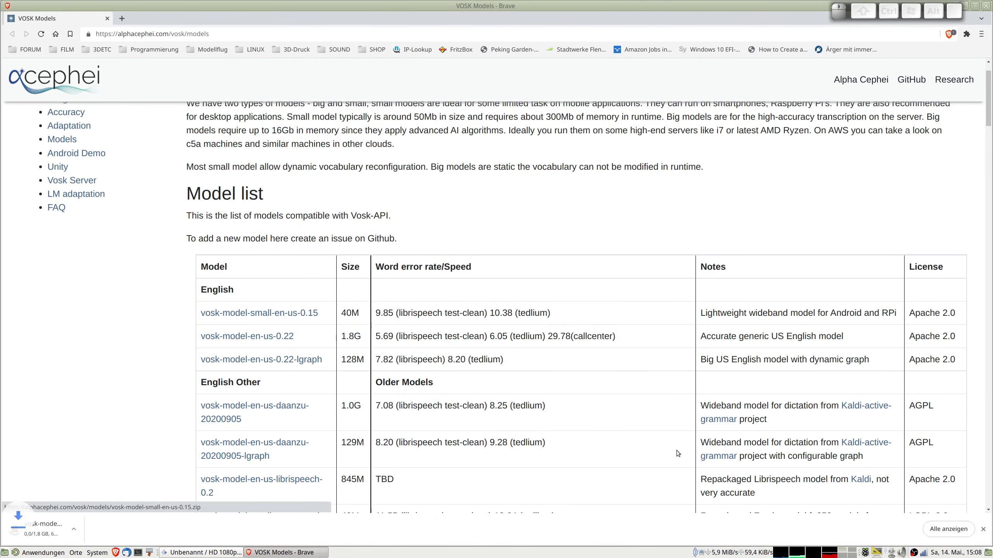
{"action": "double_click", "coordinate": [956, 528]}
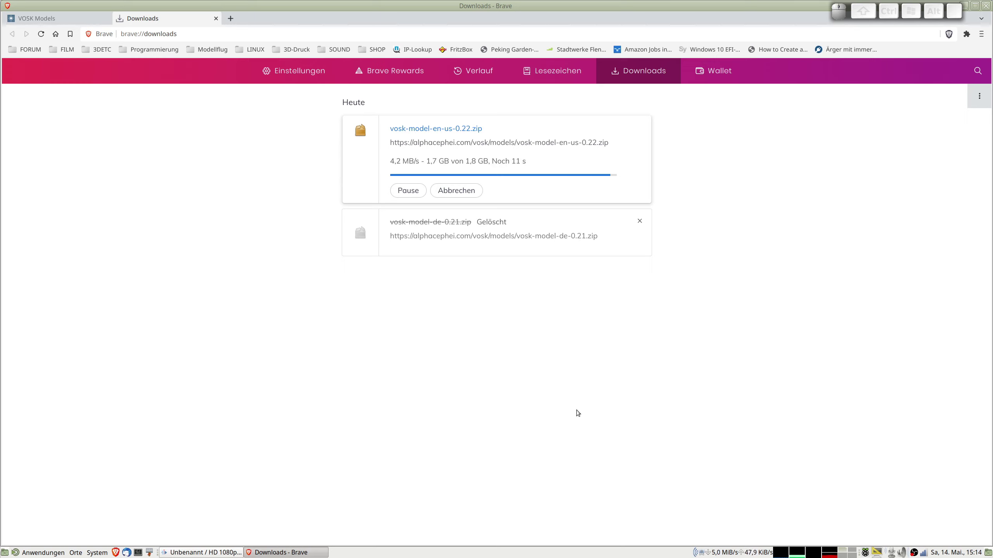
Back in the Speech To Text settings, choose vosk-model-en-us-0.22.zip from SPEECH-MODELS as a new dictionary archive.
{"action": "key", "text": "alt+Tab"}
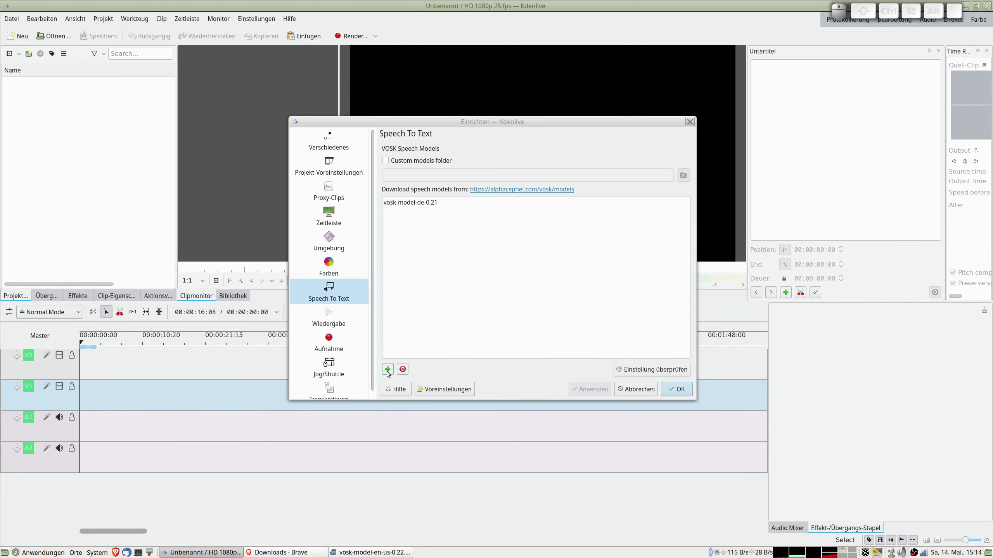
{"action": "left_click", "coordinate": [389, 370]}
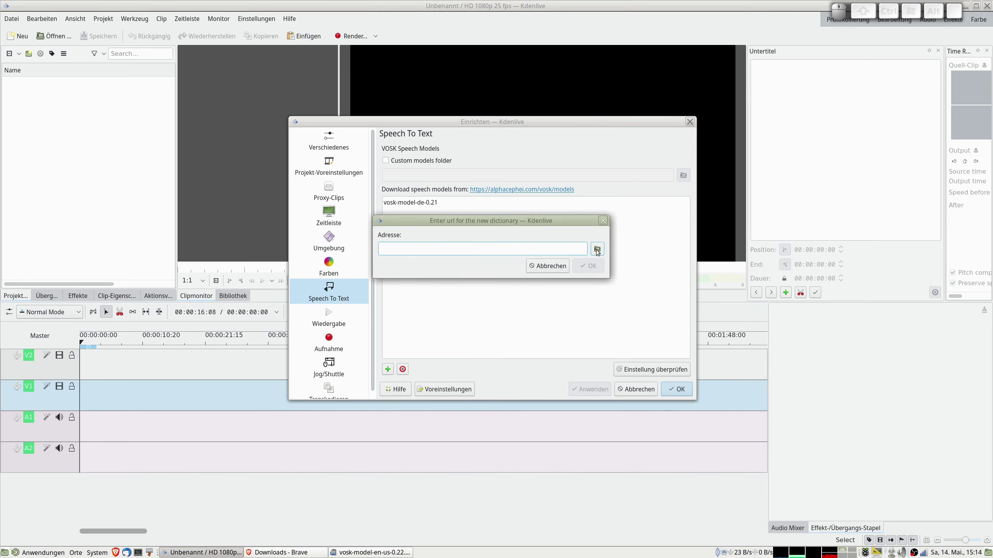
{"action": "left_click", "coordinate": [599, 250]}
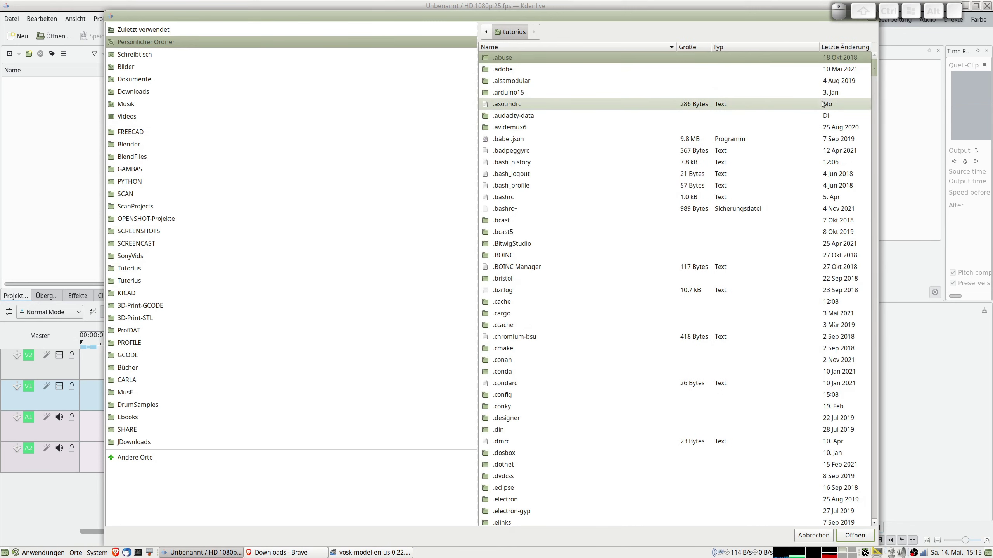
{"action": "left_click_drag", "start_coordinate": [865, 548], "coordinate": [806, 407]}
{"action": "left_click", "coordinate": [574, 368]}
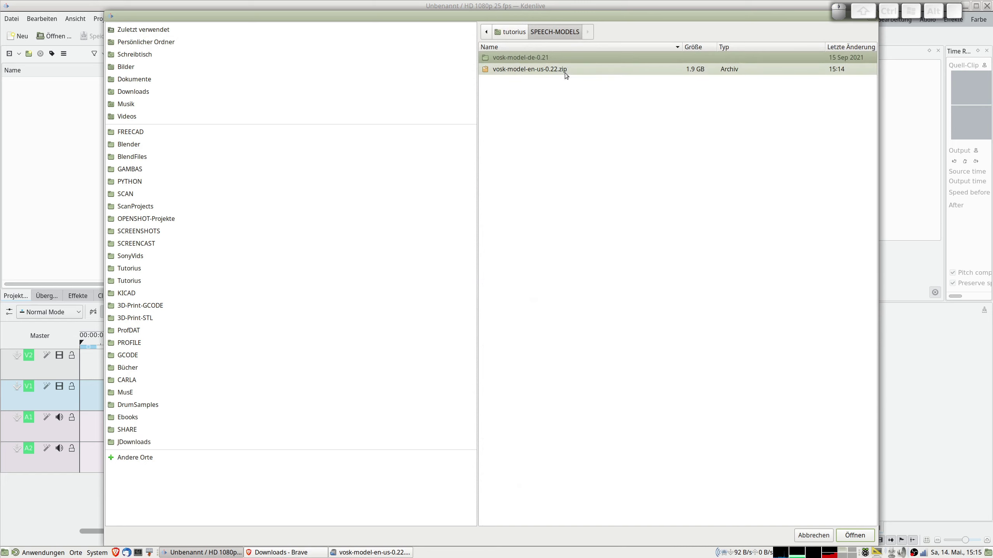
{"action": "left_click", "coordinate": [535, 69]}
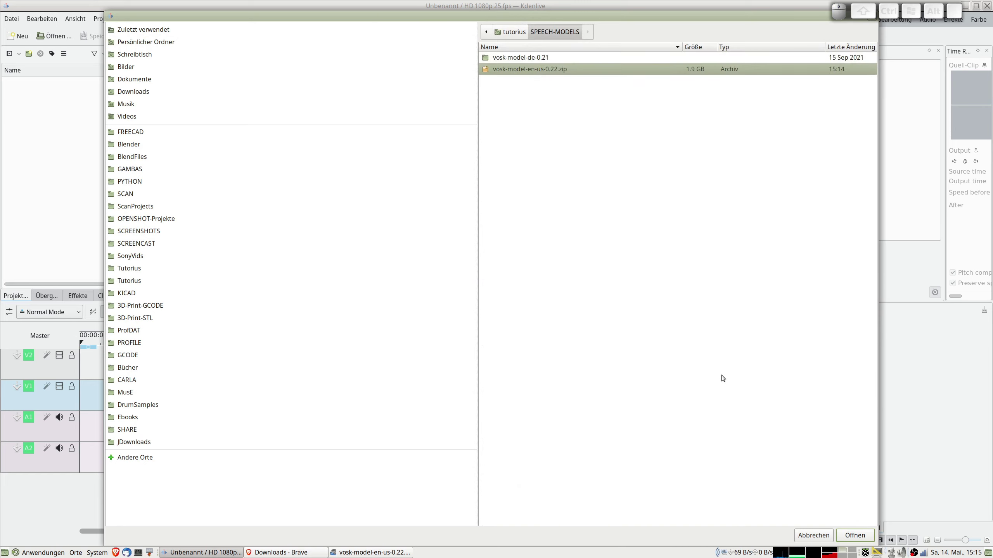
{"action": "left_click", "coordinate": [851, 537]}
Install the English dictionary beside vosk-model-de-0.21 and select the German model again.
{"action": "left_click", "coordinate": [597, 267]}
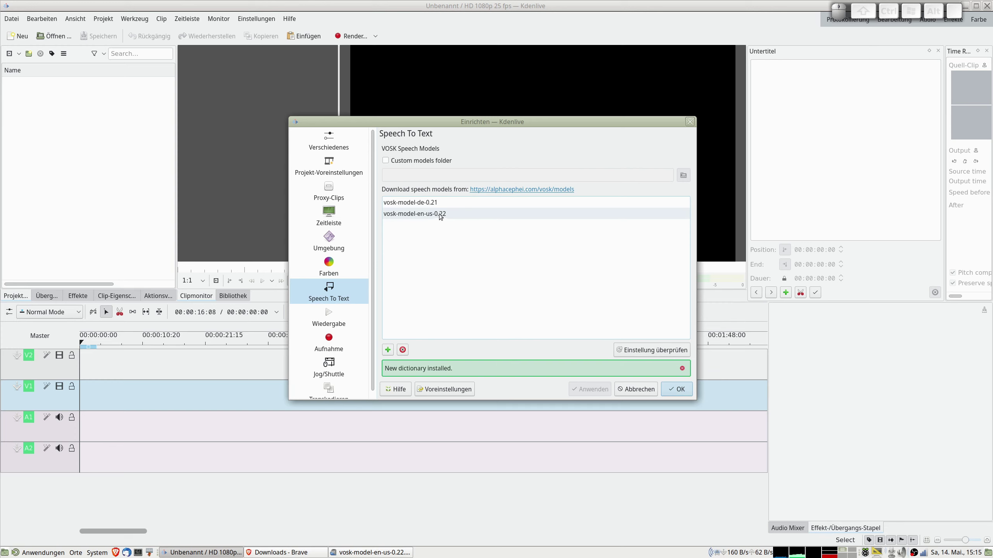
{"action": "left_click", "coordinate": [424, 202]}
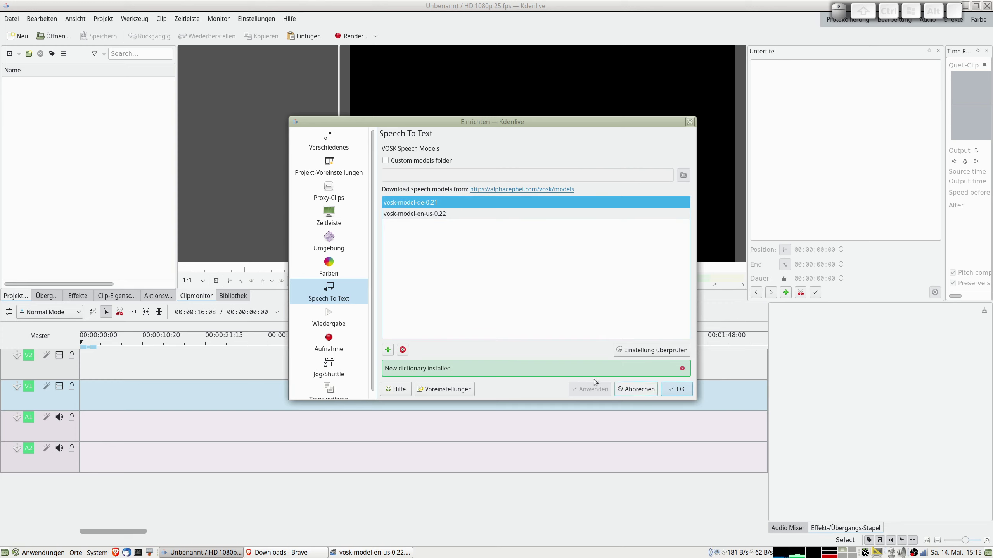
{"action": "left_click", "coordinate": [685, 369]}
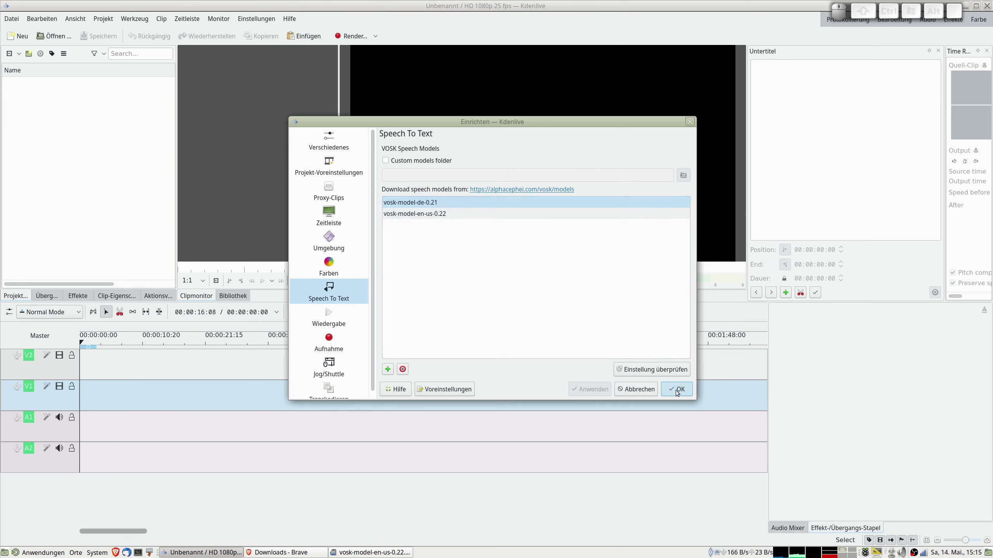
Confirm the settings dialog with OK, keeping both installed speech models.
{"action": "left_click", "coordinate": [679, 390]}
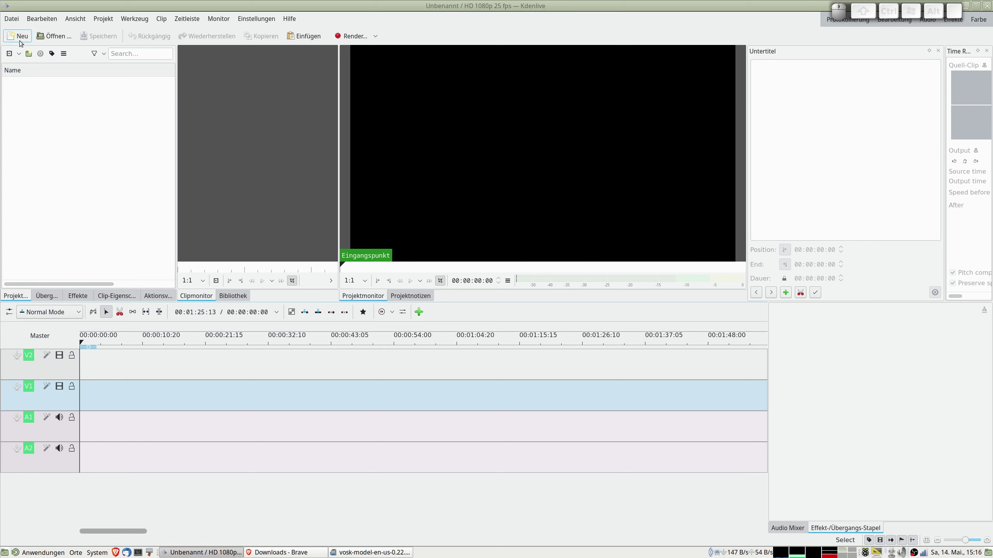
{"action": "left_click", "coordinate": [11, 55]}
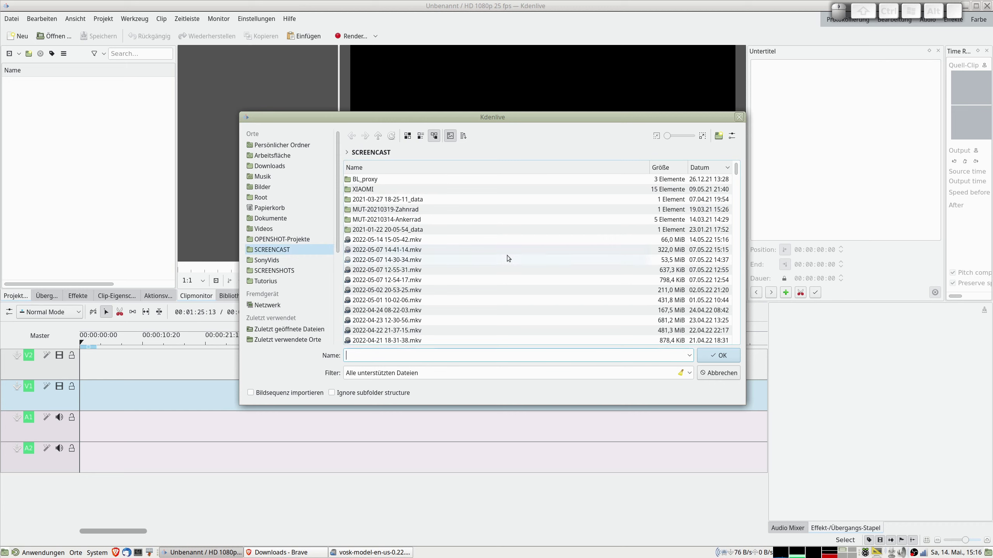
{"action": "left_click", "coordinate": [403, 249]}
{"action": "left_click", "coordinate": [397, 261]}
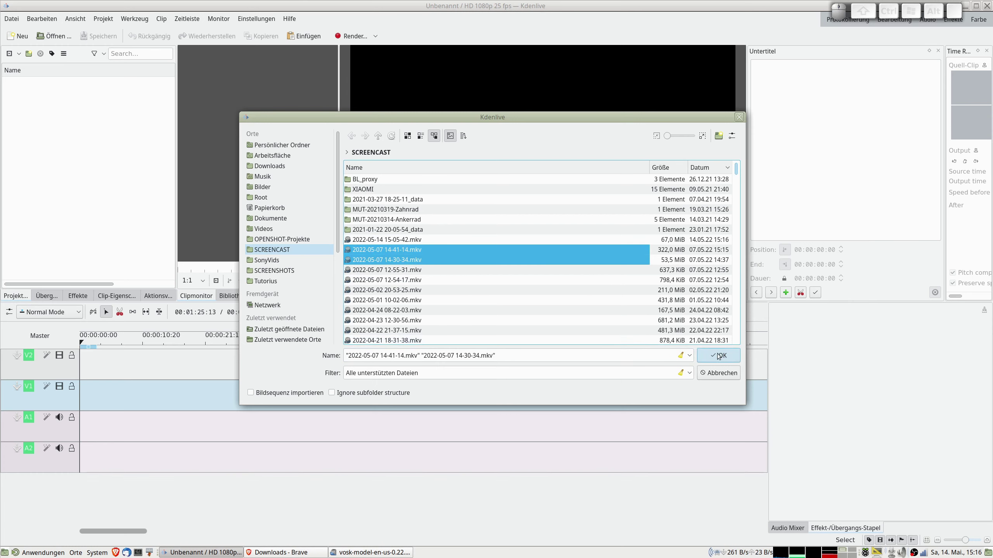
{"action": "left_click", "coordinate": [722, 355]}
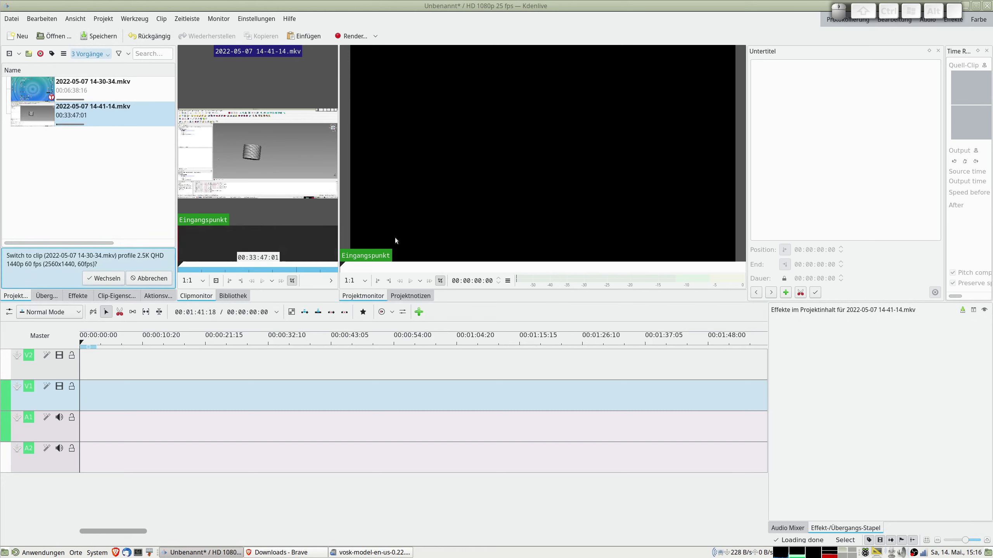
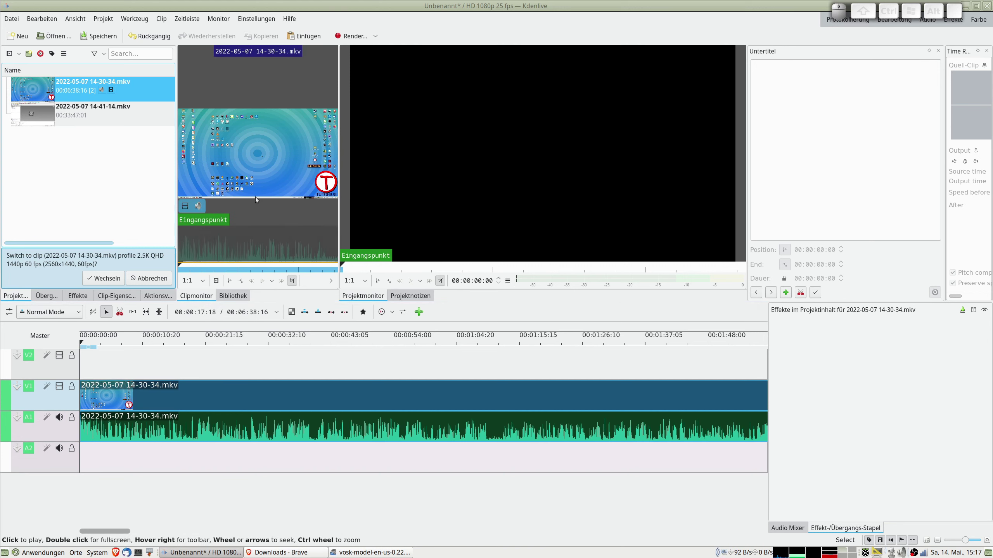
{"action": "left_click", "coordinate": [111, 20]}
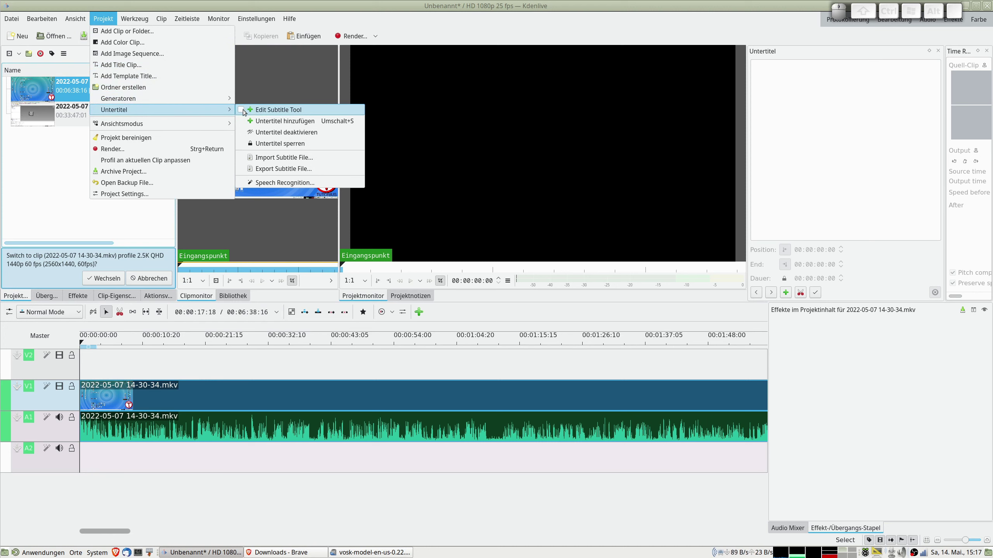
{"action": "left_click", "coordinate": [245, 109]}
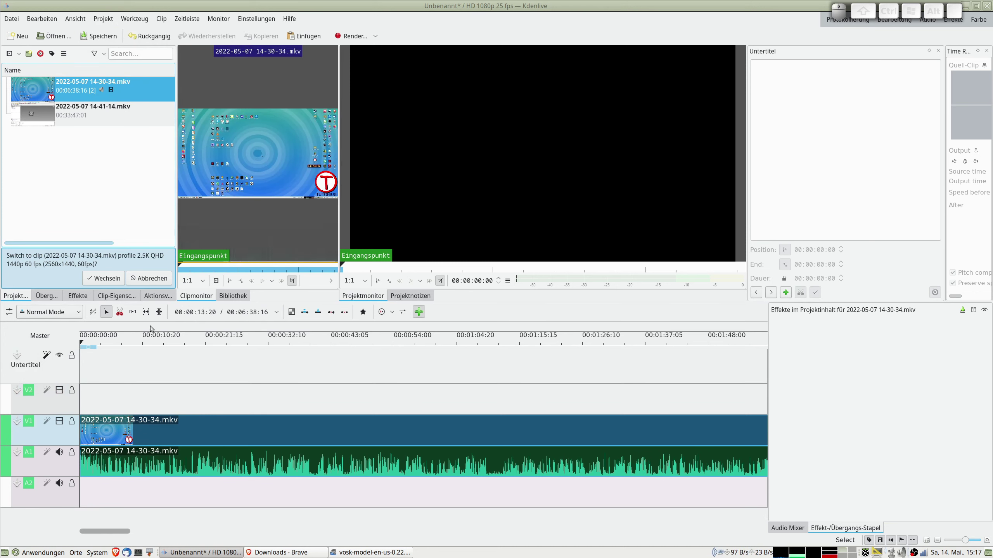
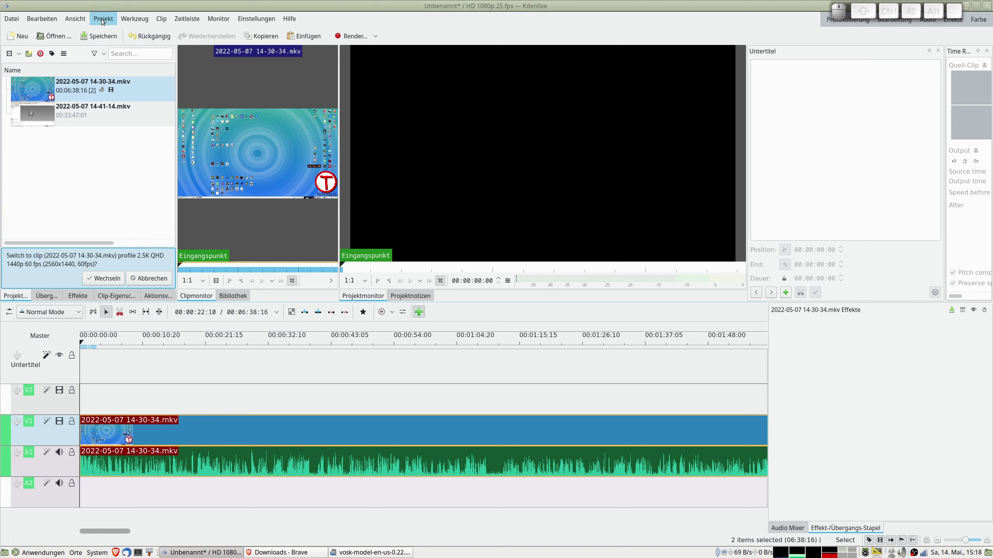
{"action": "left_click", "coordinate": [104, 19]}
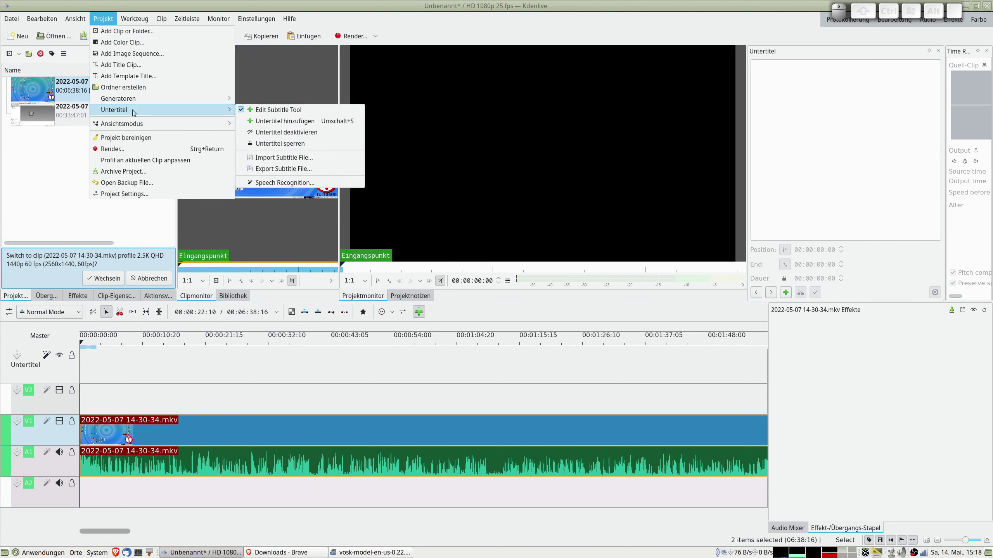
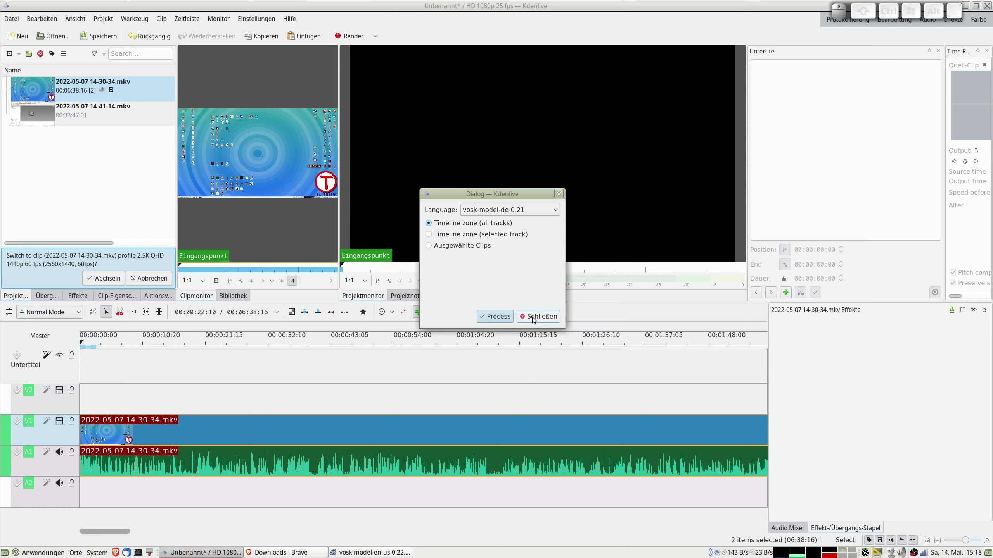
{"action": "left_click", "coordinate": [537, 318]}
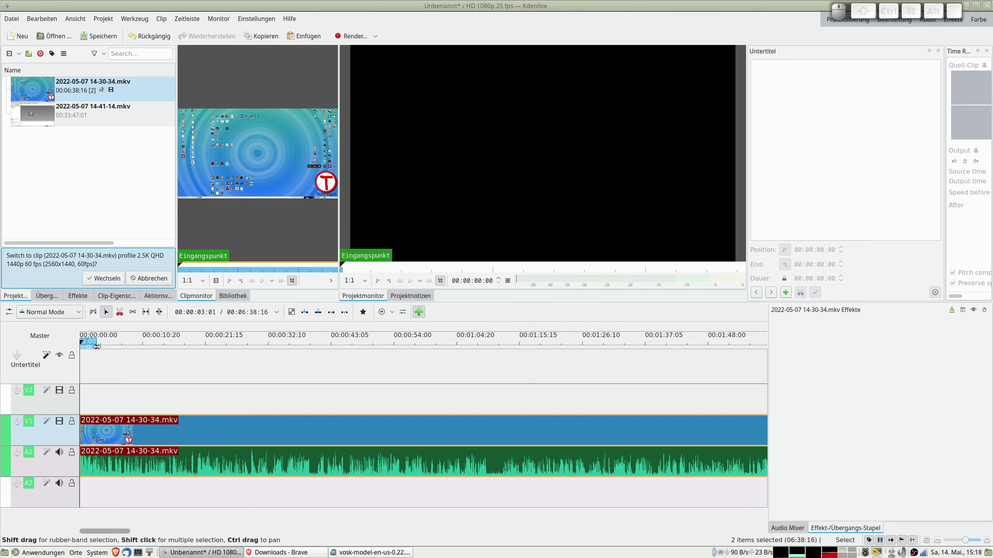
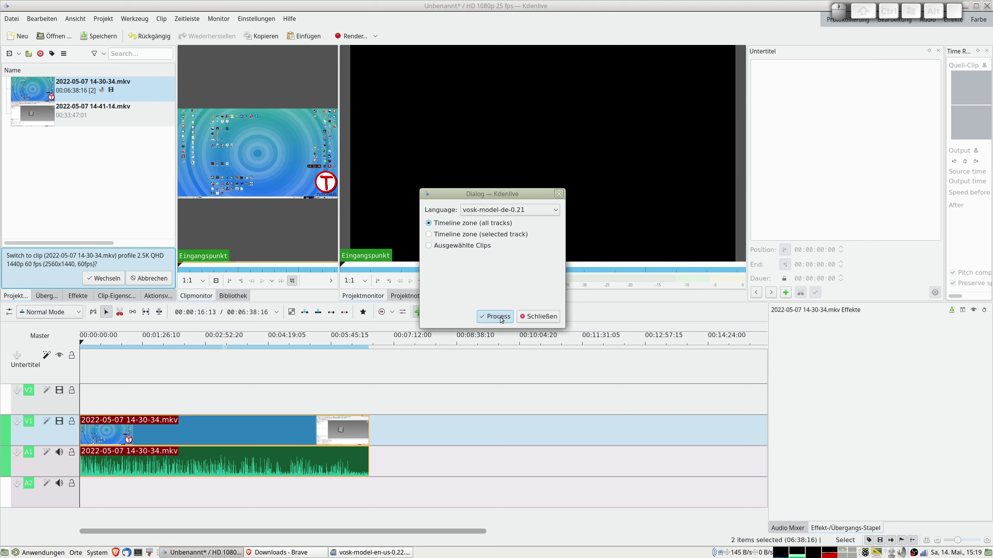
Run German speech recognition to fill the subtitle track, close the dialog and zoom into the subtitles.
{"action": "left_click", "coordinate": [503, 318]}
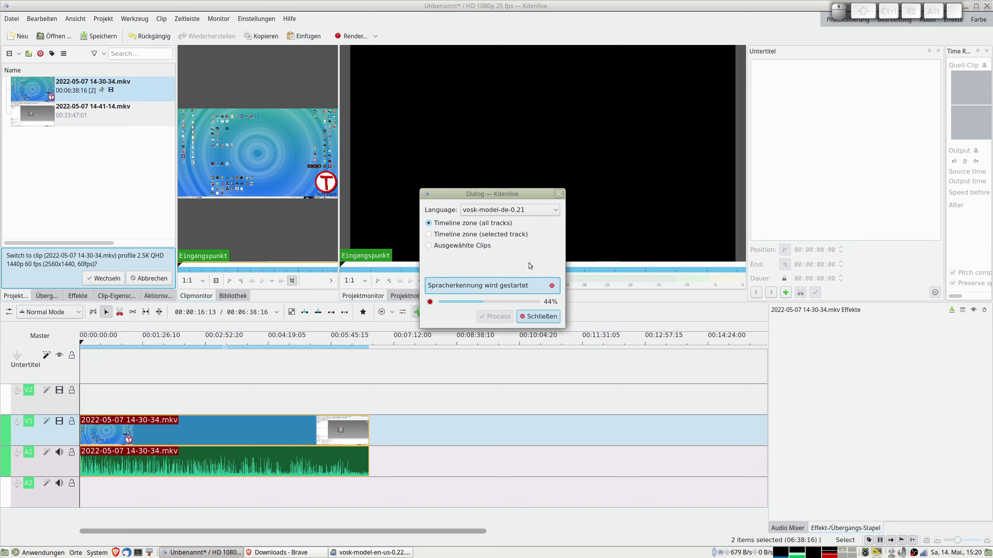
{"action": "left_click", "coordinate": [120, 276]}
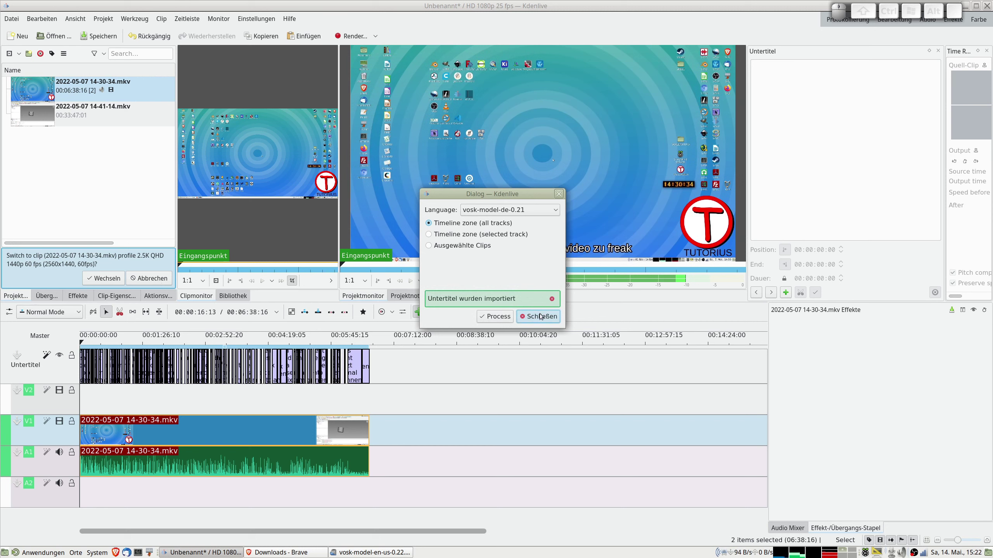
{"action": "left_click", "coordinate": [542, 316]}
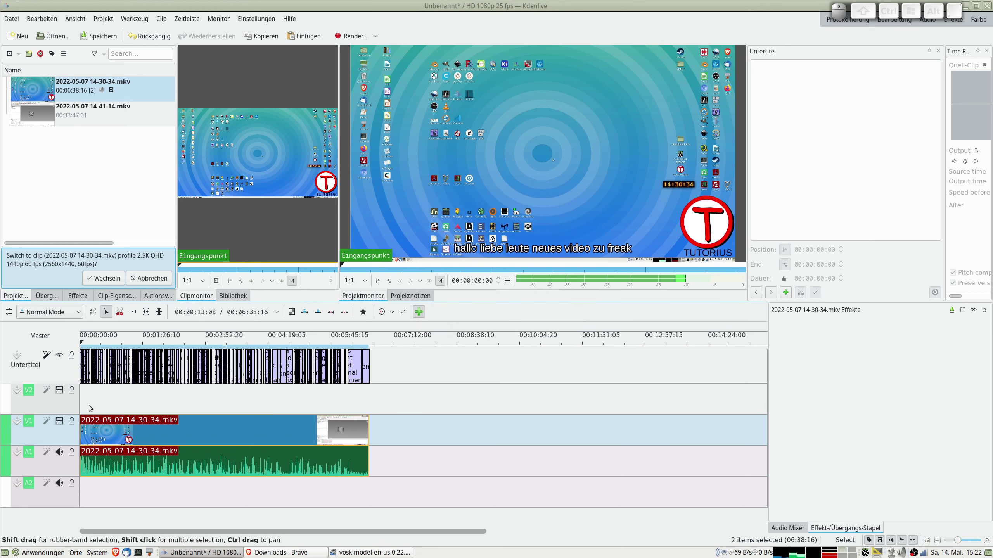
{"action": "scroll", "scroll_direction": "up", "scroll_amount": 3}
{"action": "scroll", "scroll_direction": "up", "scroll_amount": 3}
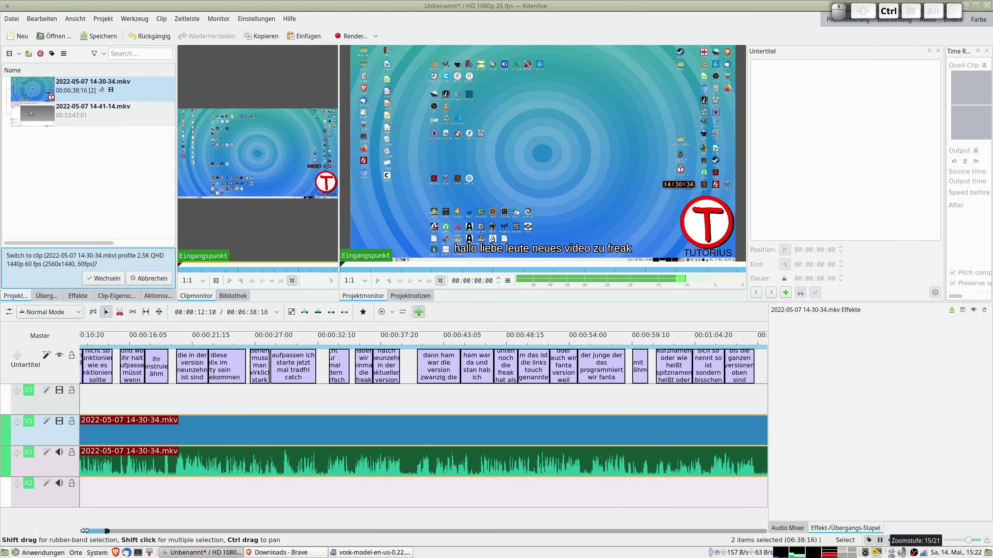
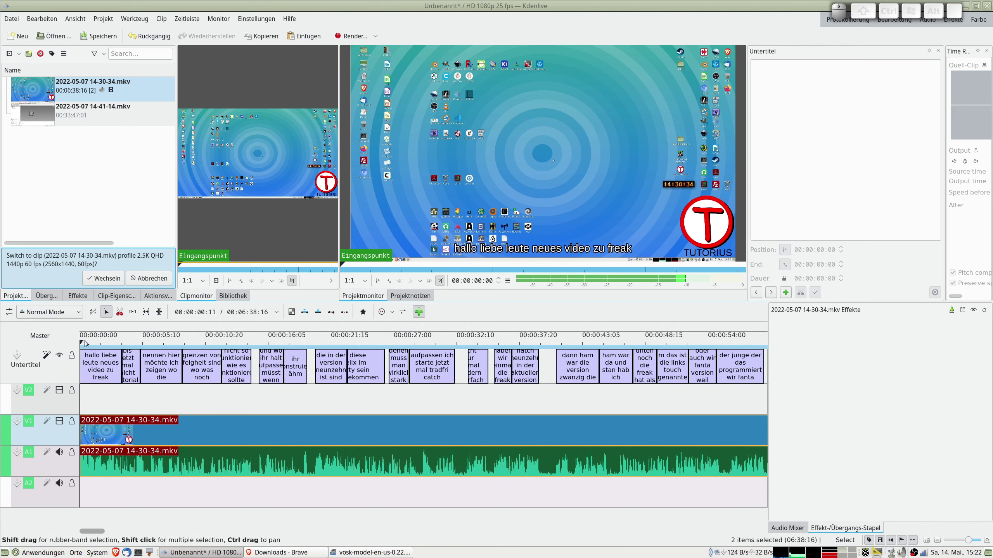
Make the first subtitle read 'hallo liebe leute neues video zu FreeCAD' instead of 'freak' and apply it.
{"action": "left_click", "coordinate": [87, 340]}
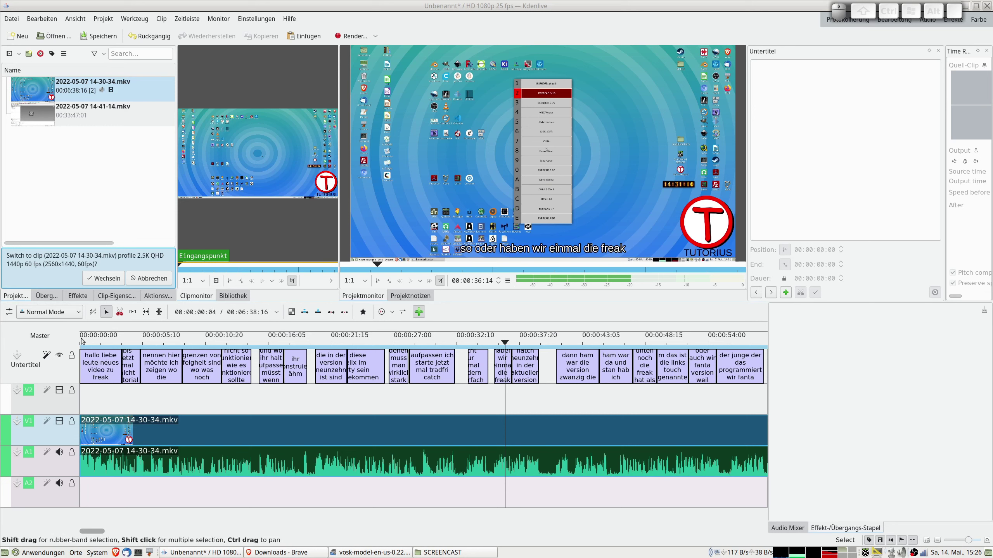
{"action": "left_click", "coordinate": [83, 338]}
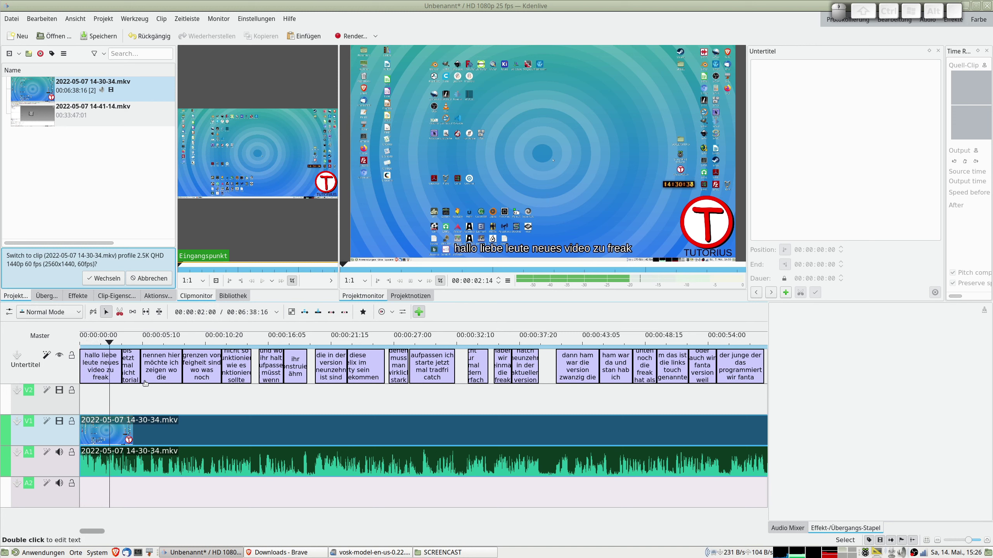
{"action": "key", "text": "space"}
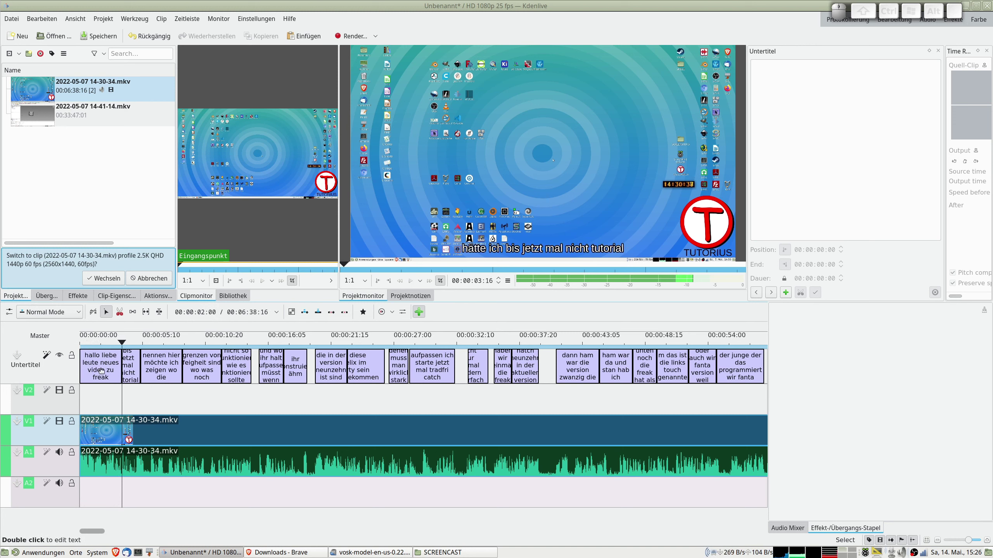
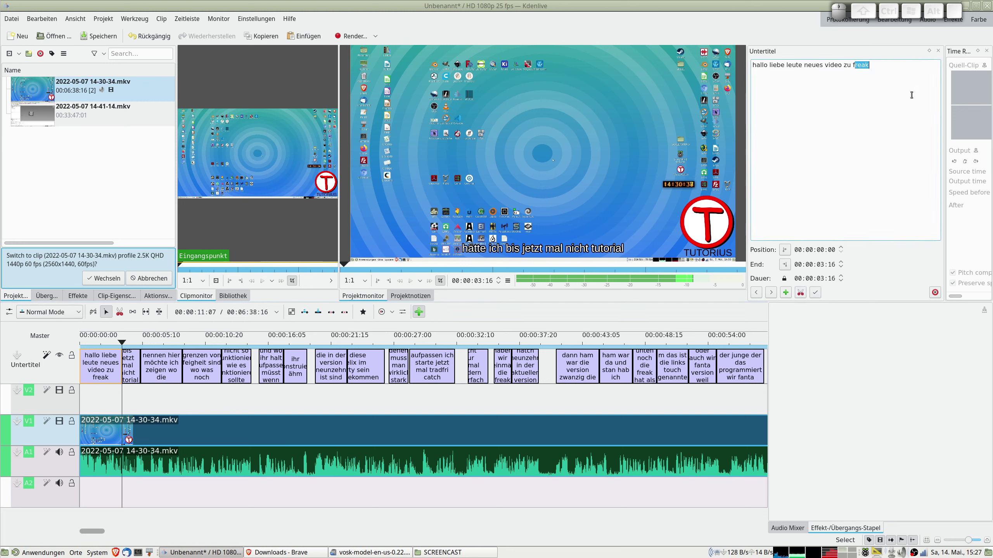
{"action": "key", "text": "BackSpace"}
{"action": "key", "text": "BackSpace"}
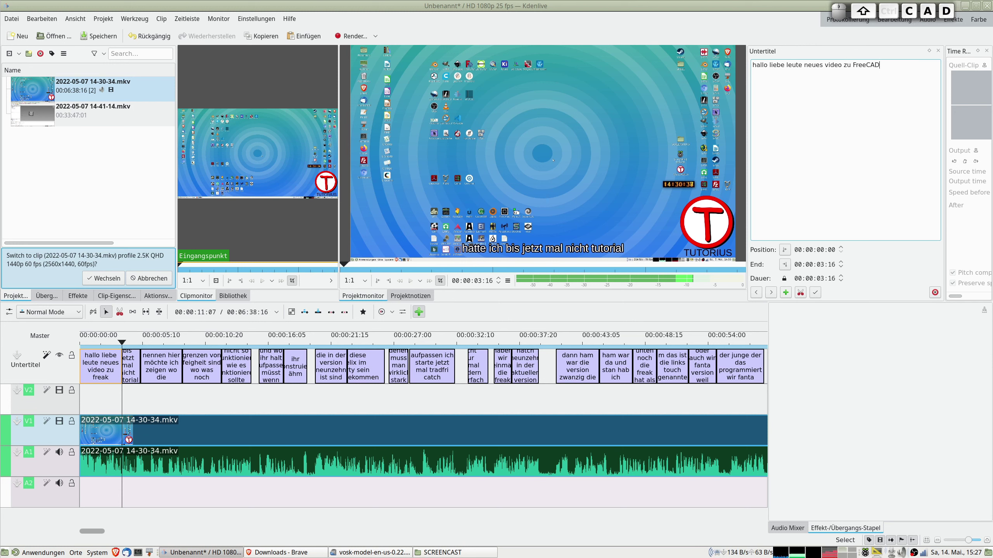
{"action": "key", "text": "shift+d"}
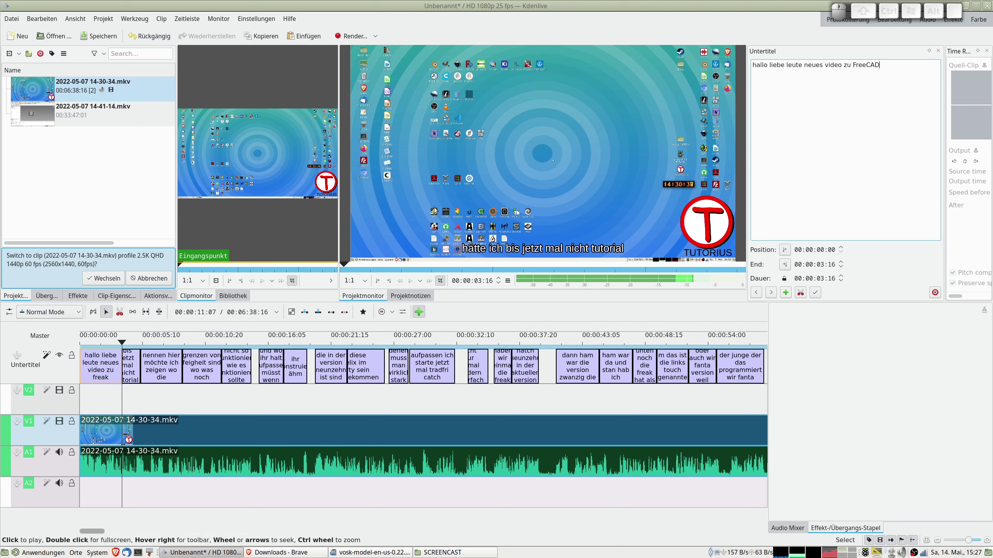
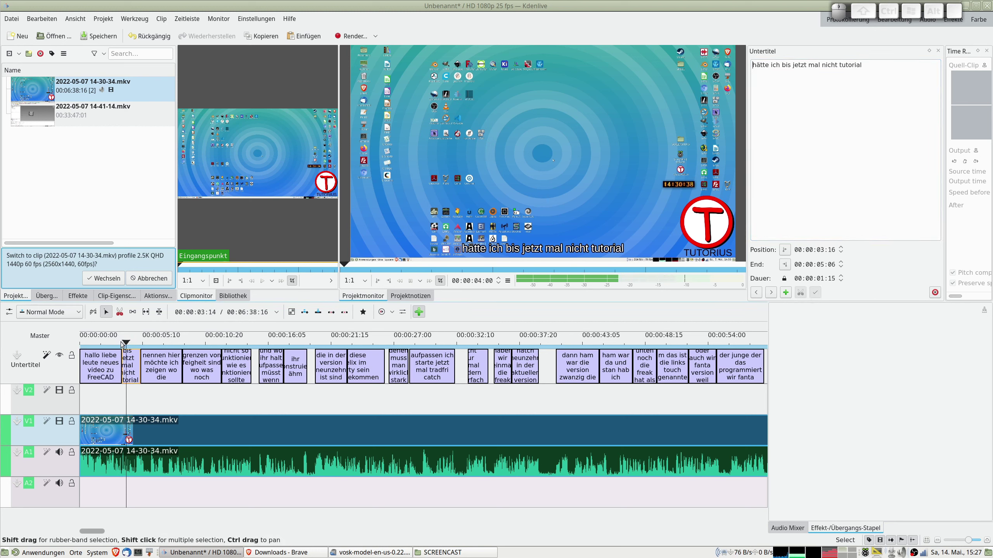
Stop at the second subtitle, delete its misheard words and write the correct ones.
{"action": "key", "text": "space"}
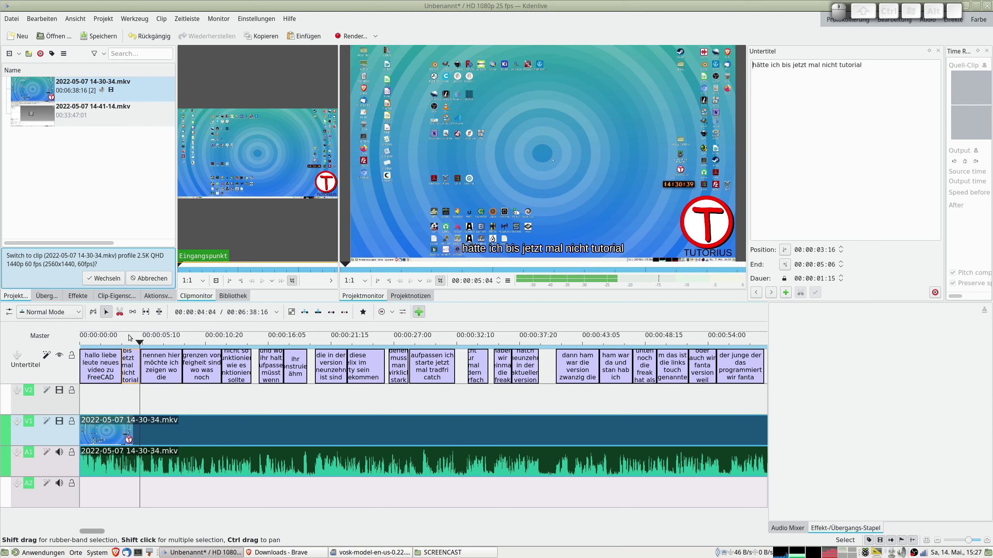
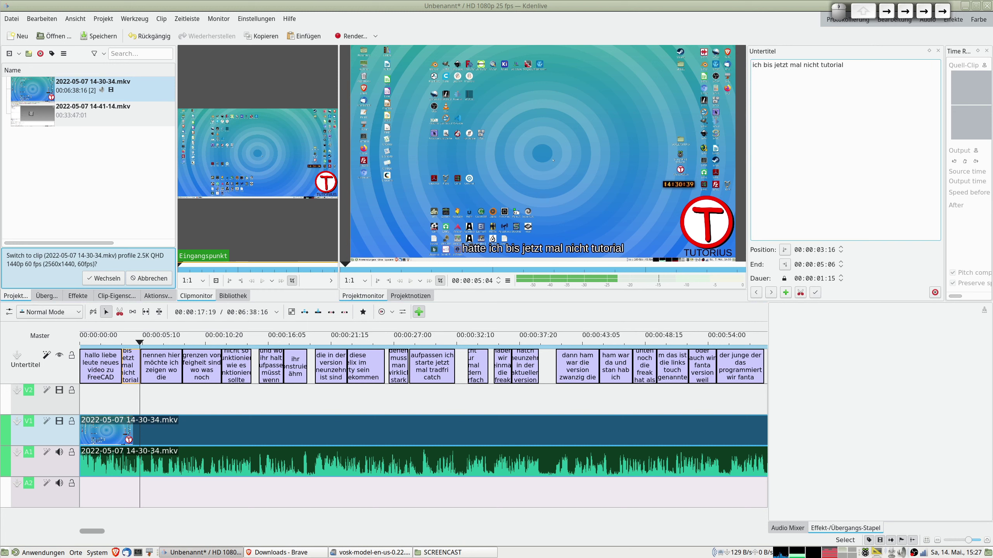
{"action": "key", "text": "Right"}
{"action": "key", "text": "Delete"}
{"action": "key", "text": "Delete"}
{"action": "key", "text": "Delete"}
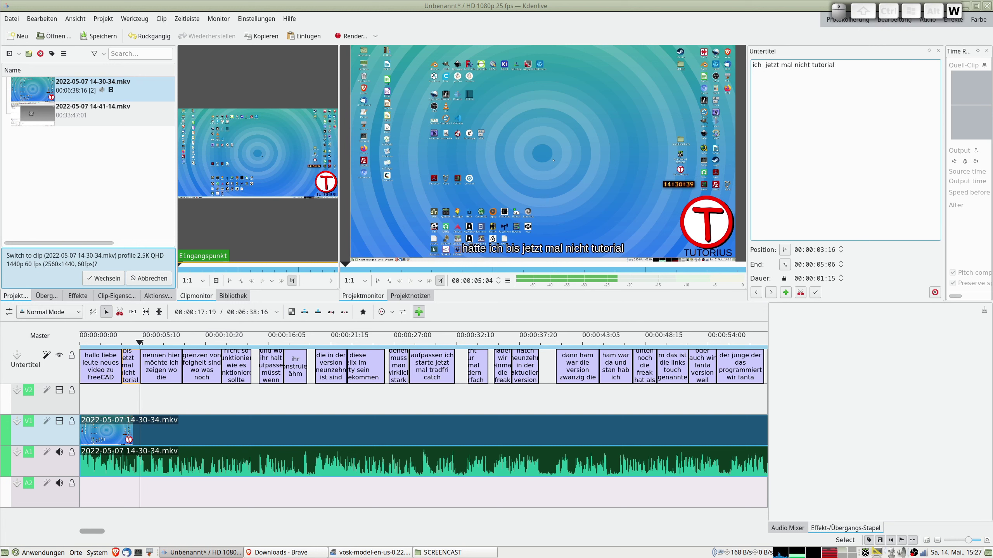
{"action": "key", "text": "s"}
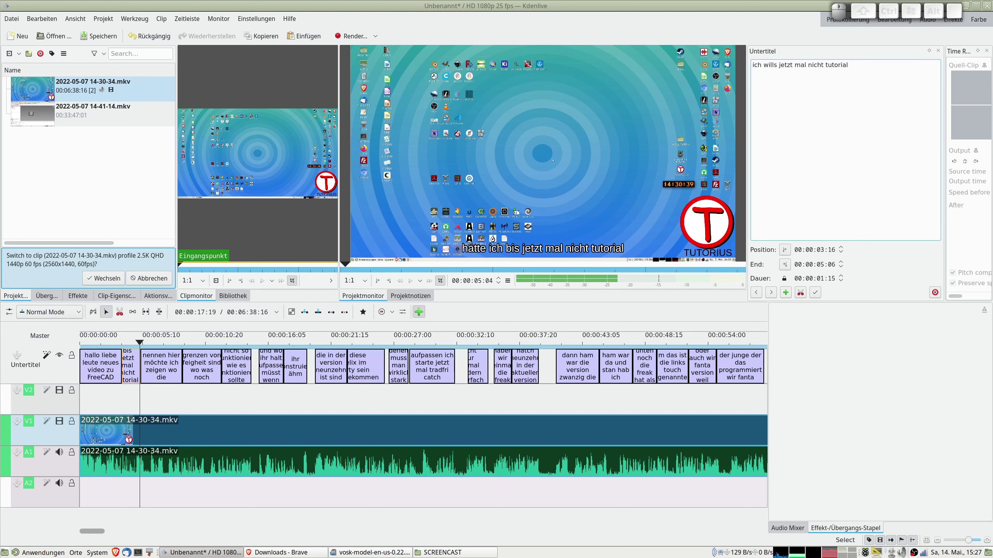
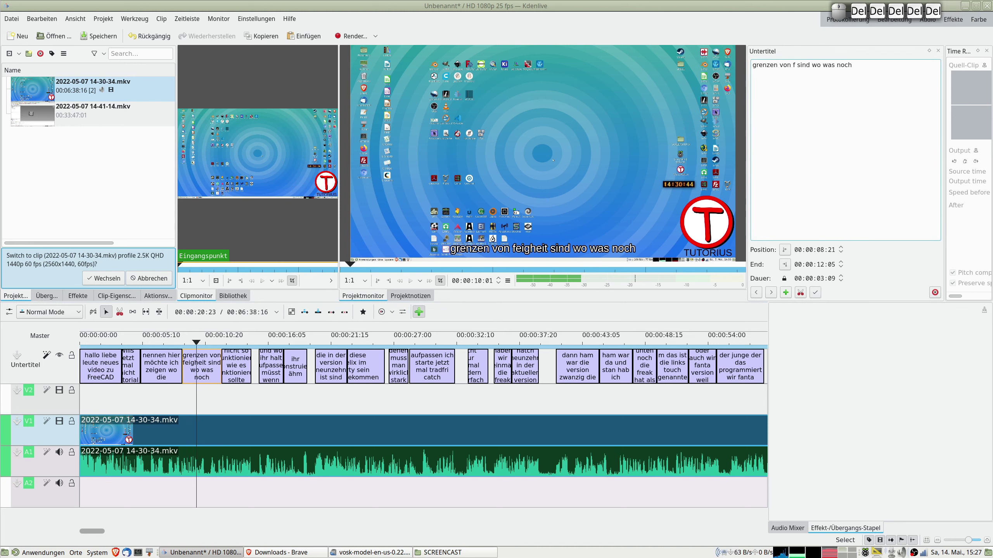
Replace 'feigheit' with FreeCAD in the third subtitle 'grenzen von ... sind wo was noch'.
{"action": "key", "text": "BackSpace"}
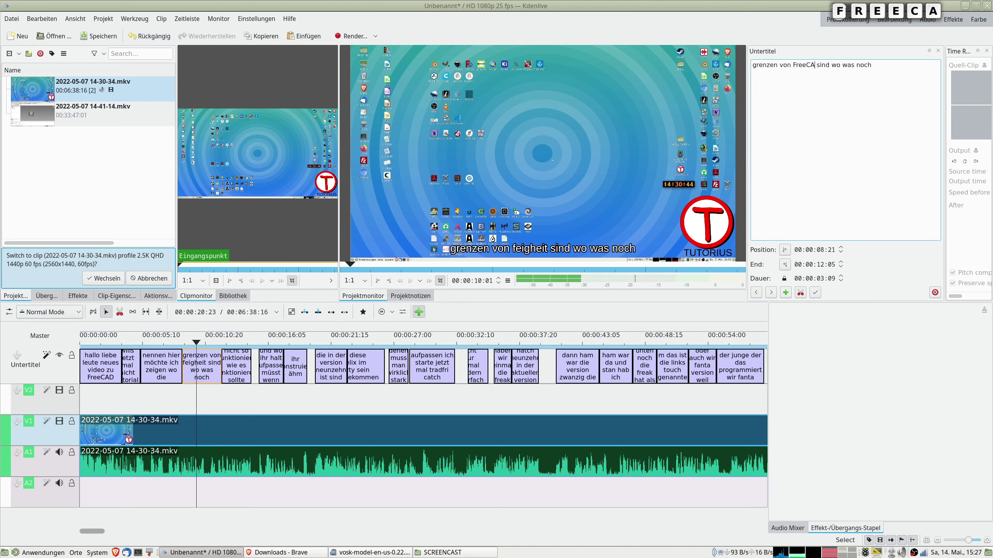
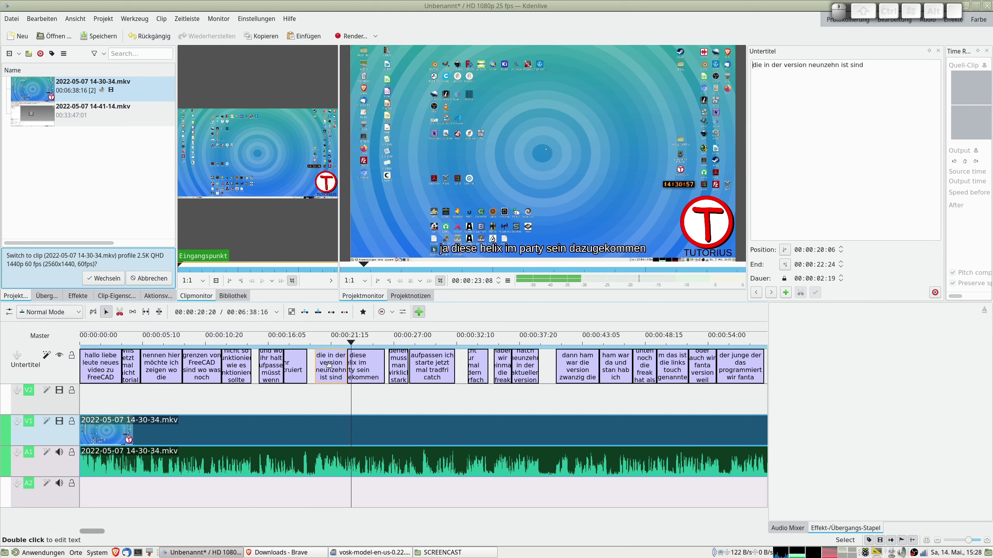
Stop at the helix subtitle and reword its middle to 'helixen im'.
{"action": "key", "text": "space"}
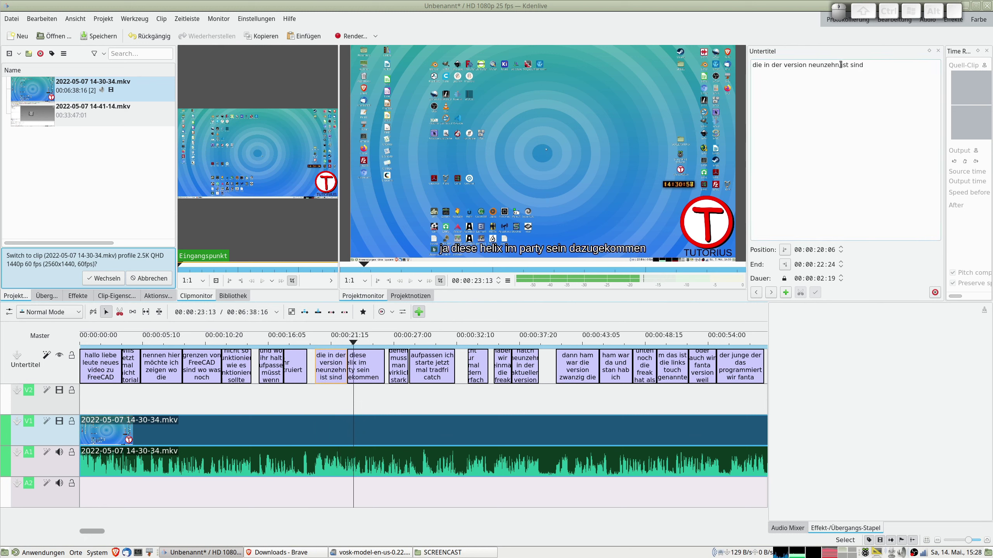
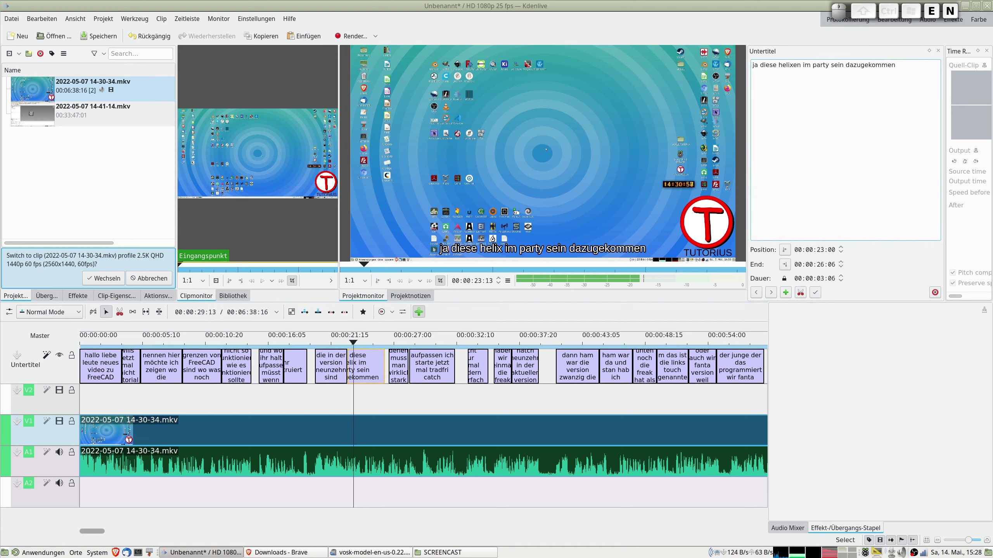
{"action": "key", "text": "n"}
{"action": "key", "text": "Delete"}
{"action": "key", "text": "Delete"}
{"action": "key", "text": "Delete"}
{"action": "key", "text": "Delete"}
{"action": "key", "text": "space"}
{"action": "key", "text": "i"}
{"action": "key", "text": "m"}
Replace the misheard 'party' so the subtitle ends 'im part design dazugekommen'.
{"action": "key", "text": "space"}
{"action": "key", "text": "Right"}
{"action": "key", "text": "Delete"}
{"action": "key", "text": "Delete"}
{"action": "key", "text": "Delete"}
{"action": "key", "text": "Delete"}
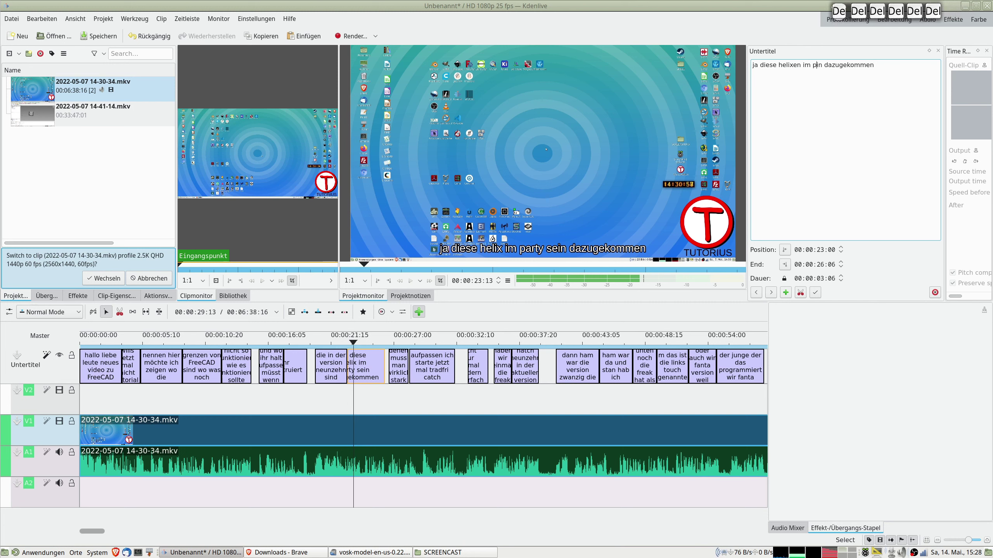
{"action": "key", "text": "Delete"}
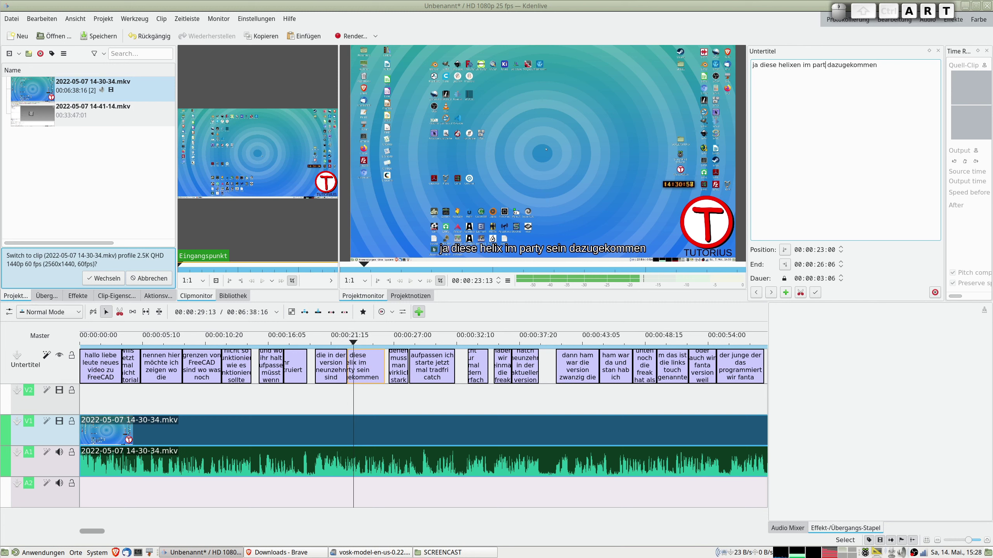
{"action": "key", "text": "space"}
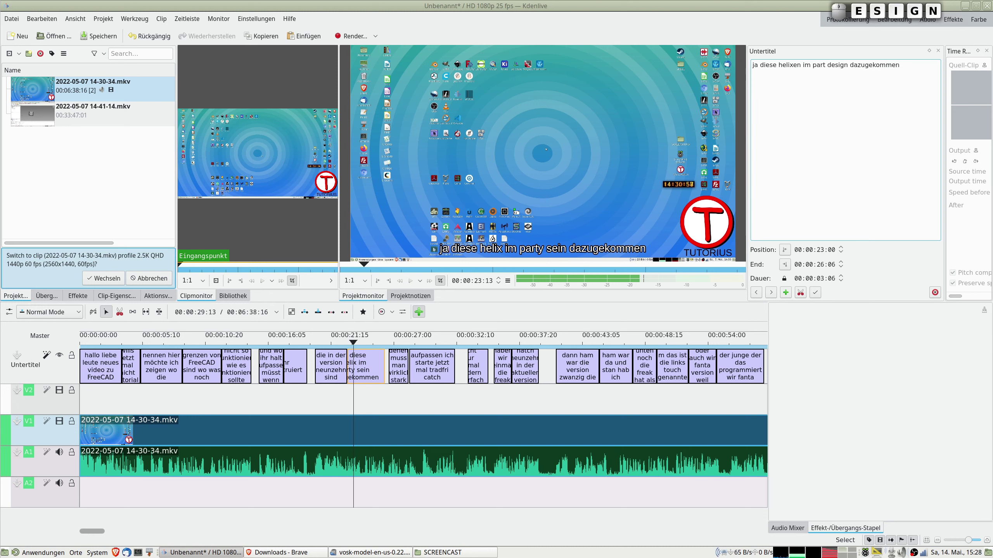
{"action": "key", "text": "Right"}
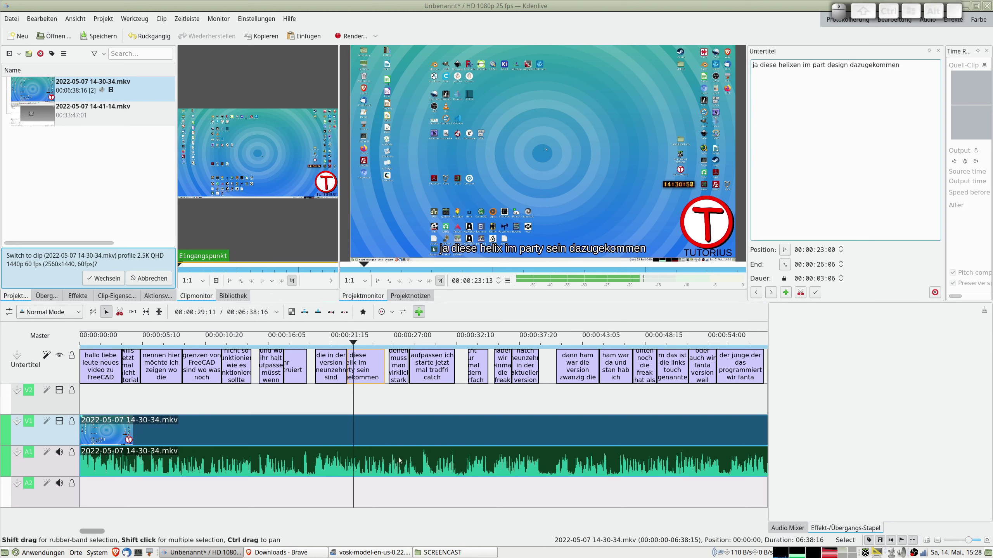
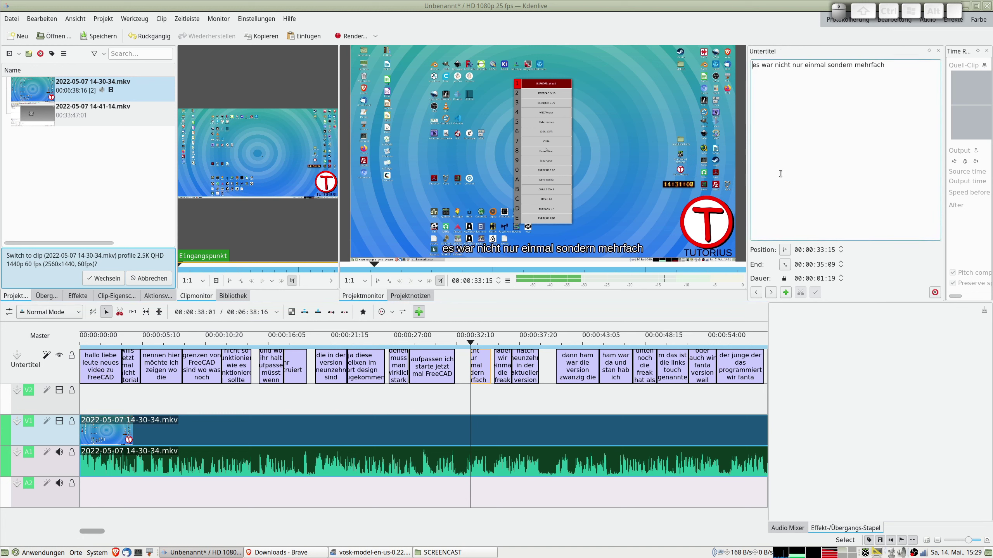
Change the subtitle opening from 'es war' to 'und zwar nicht nur einmal sondern mehrfach'.
{"action": "key", "text": "Delete"}
{"action": "key", "text": "u"}
{"action": "key", "text": "n"}
{"action": "key", "text": "d"}
{"action": "key", "text": "Right"}
{"action": "key", "text": "z"}
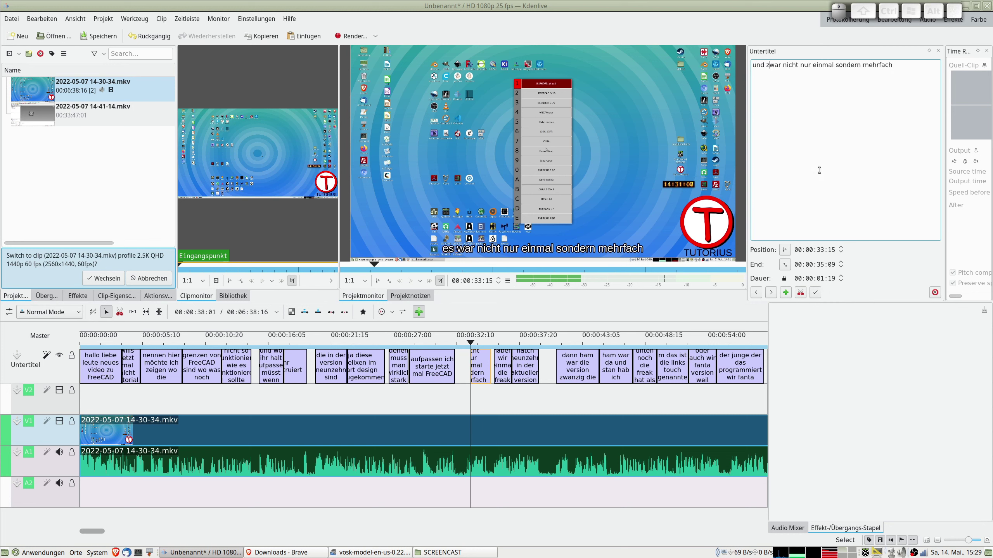
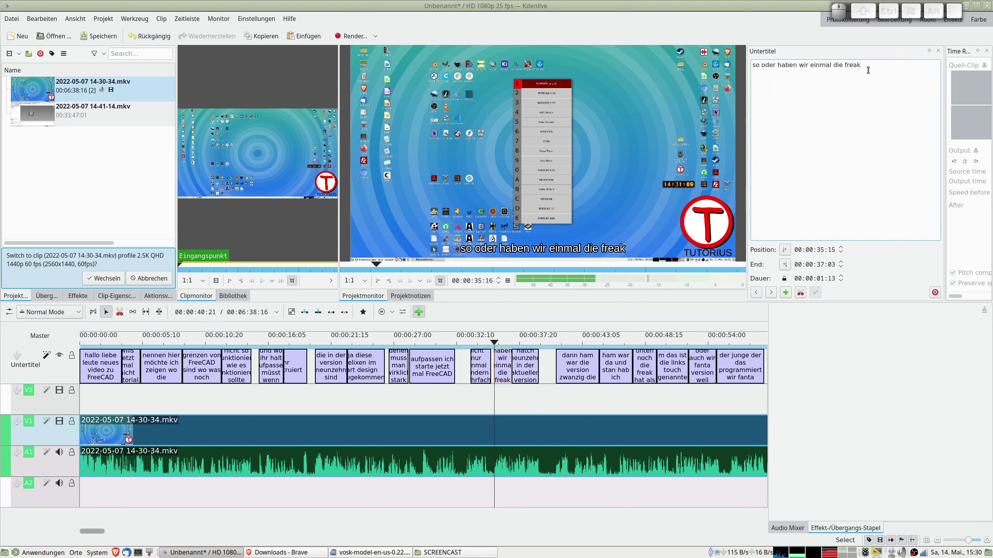
In the next subtitle replace 'freak' with 'FreeCAD' after 'so oder haben wir einmal die'.
{"action": "key", "text": "BackSpace"}
{"action": "key", "text": "BackSpace"}
{"action": "key", "text": "BackSpace"}
{"action": "key", "text": "BackSpace"}
{"action": "key", "text": "shift+f"}
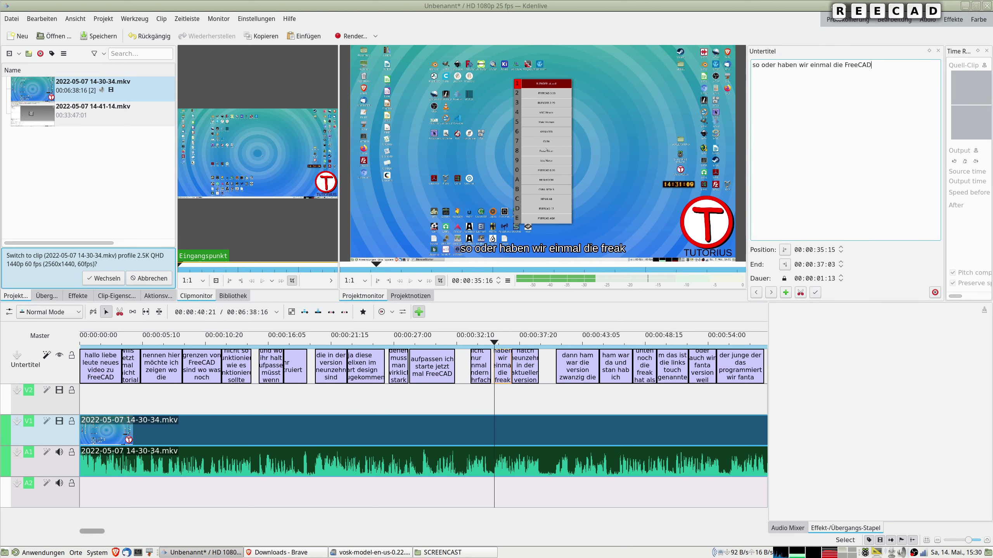
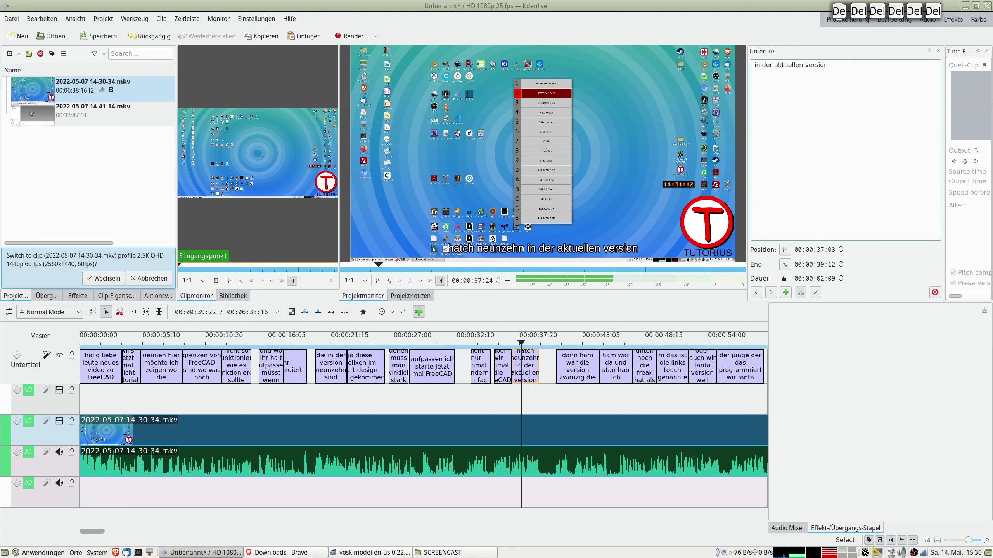
Replace 'hatch neunzehn' with the version number 0.19 in the version subtitle.
{"action": "key", "text": "o"}
{"action": "key", "text": "KP_Decimal"}
{"action": "key", "text": "KP_1"}
{"action": "key", "text": "KP_9"}
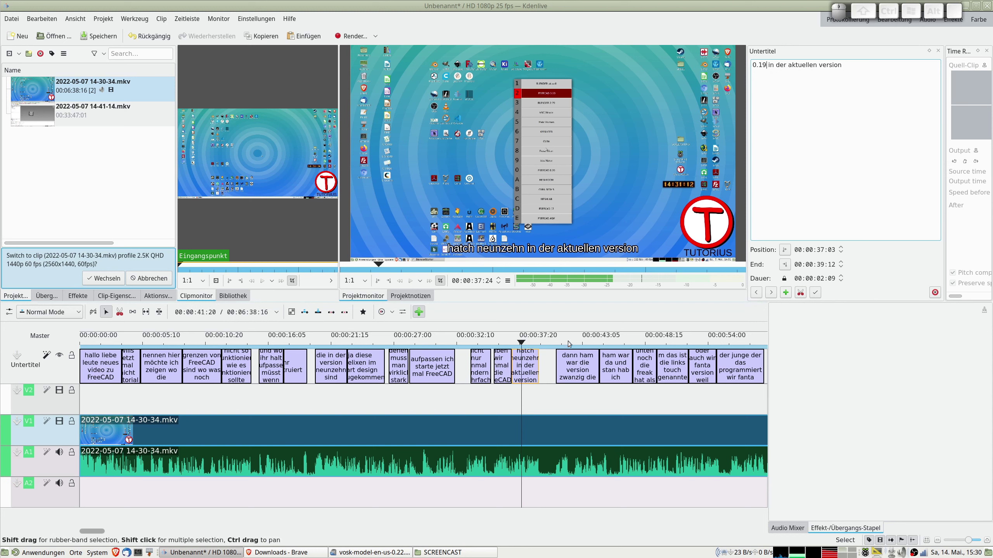
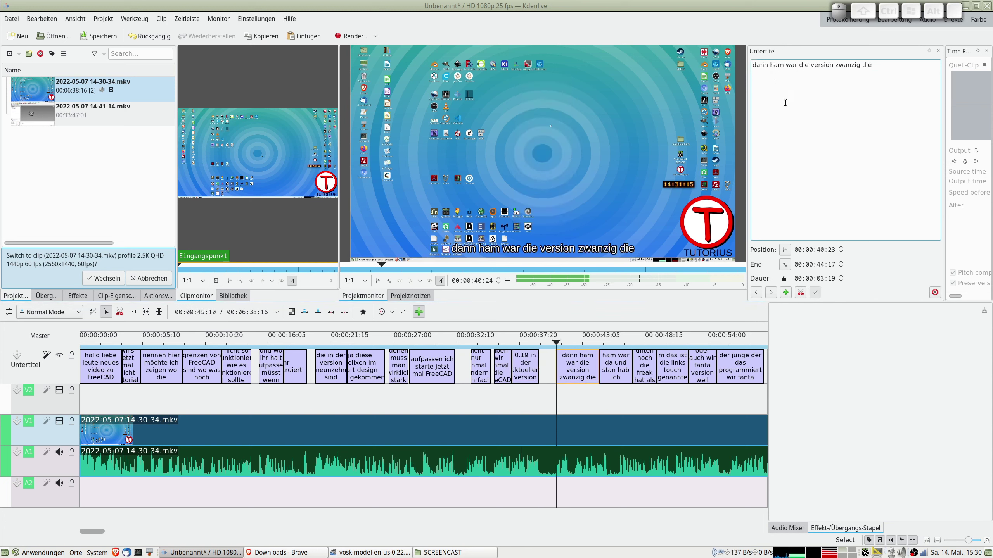
Fix 'ham war' to 'haben wir' in 'dann haben wir die version zwanzig die' and preview it.
{"action": "key", "text": "Right"}
{"action": "key", "text": "Delete"}
{"action": "key", "text": "b"}
{"action": "key", "text": "e"}
{"action": "key", "text": "n"}
{"action": "key", "text": "Right"}
{"action": "key", "text": "Right"}
{"action": "key", "text": "Delete"}
{"action": "key", "text": "Delete"}
{"action": "key", "text": "i"}
{"action": "key", "text": "r"}
{"action": "key", "text": "Right"}
{"action": "key", "text": "Right"}
{"action": "key", "text": "Right"}
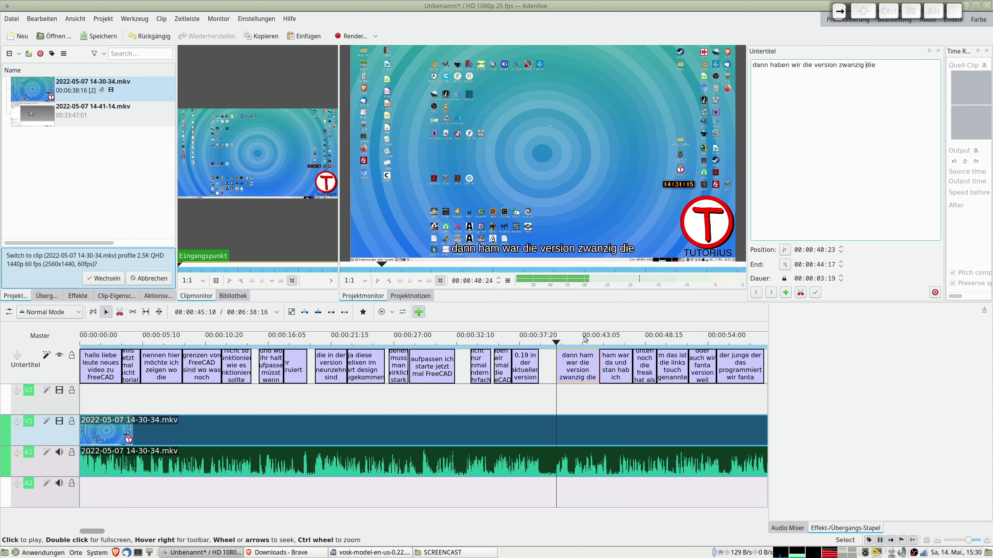
{"action": "left_click", "coordinate": [571, 340]}
{"action": "key", "text": "space"}
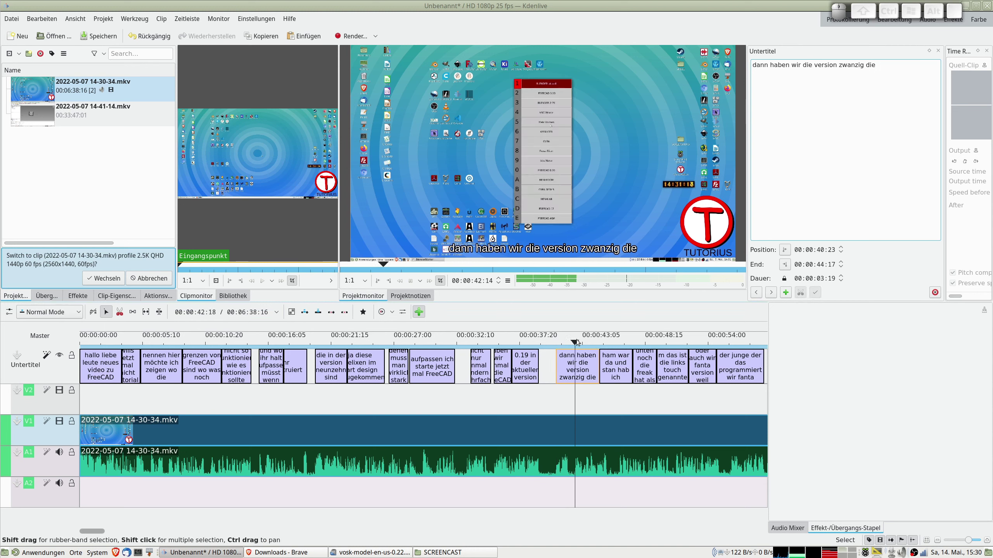
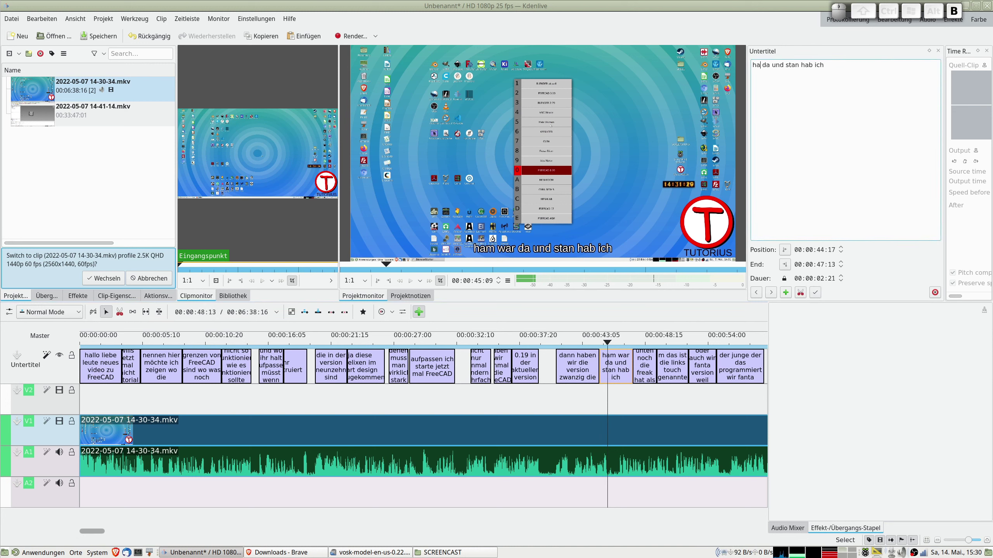
Correct the subtitle start to 'haben wir da und dann hab ich'.
{"action": "key", "text": "space"}
{"action": "key", "text": "e"}
{"action": "key", "text": "BackSpace"}
{"action": "key", "text": "r"}
{"action": "key", "text": "Right"}
{"action": "key", "text": "Right"}
{"action": "key", "text": "Left"}
{"action": "key", "text": "Right"}
{"action": "key", "text": "d"}
{"action": "key", "text": "Delete"}
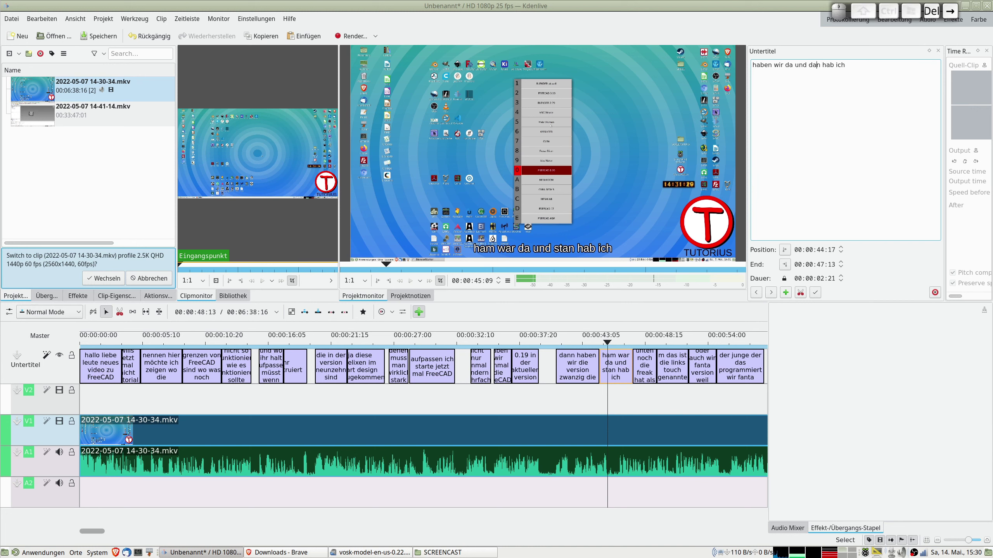
{"action": "key", "text": "Right"}
{"action": "key", "text": "n"}
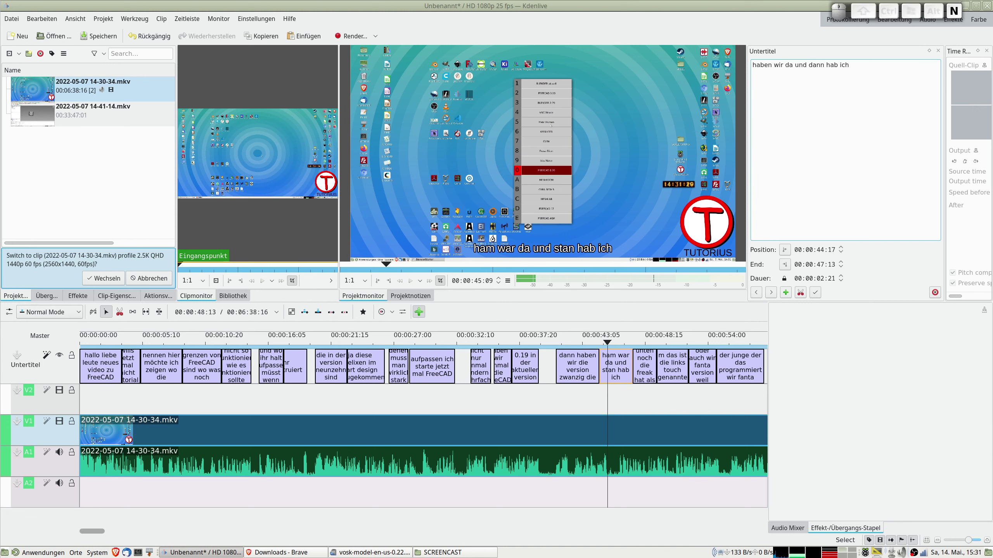
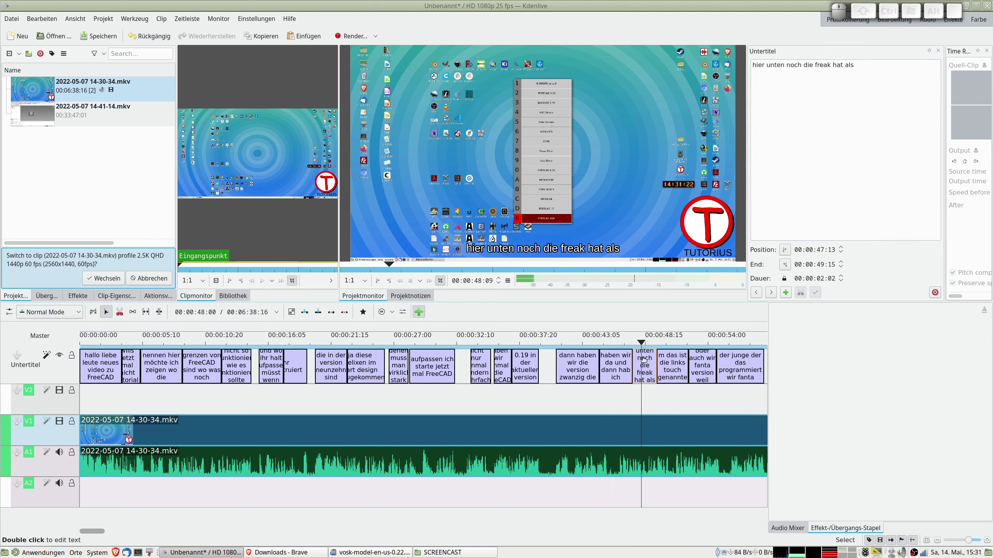
Fix 'freak hat' to FreeCAD and reword the next to 'Buchstabe "M", das ist die Link stage genannte'.
{"action": "key", "text": "space"}
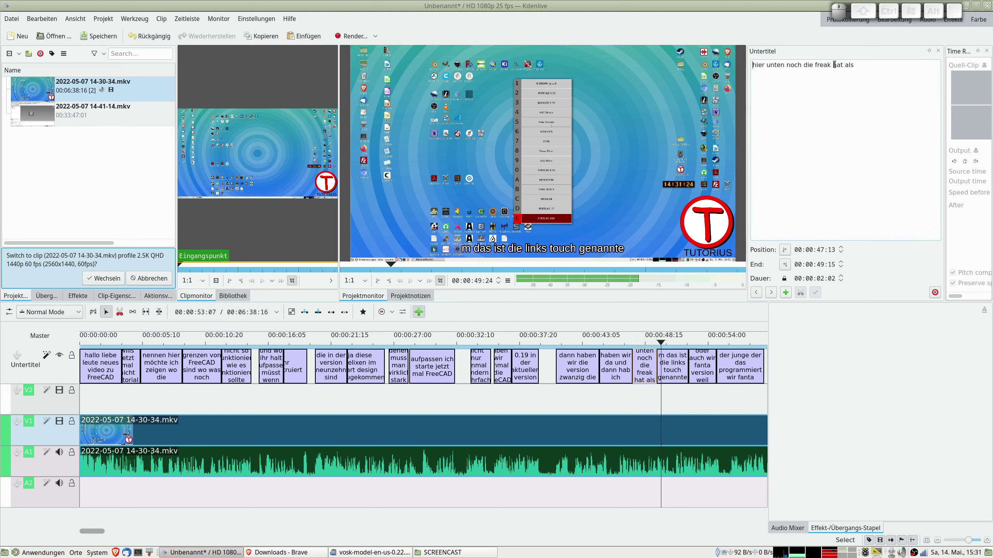
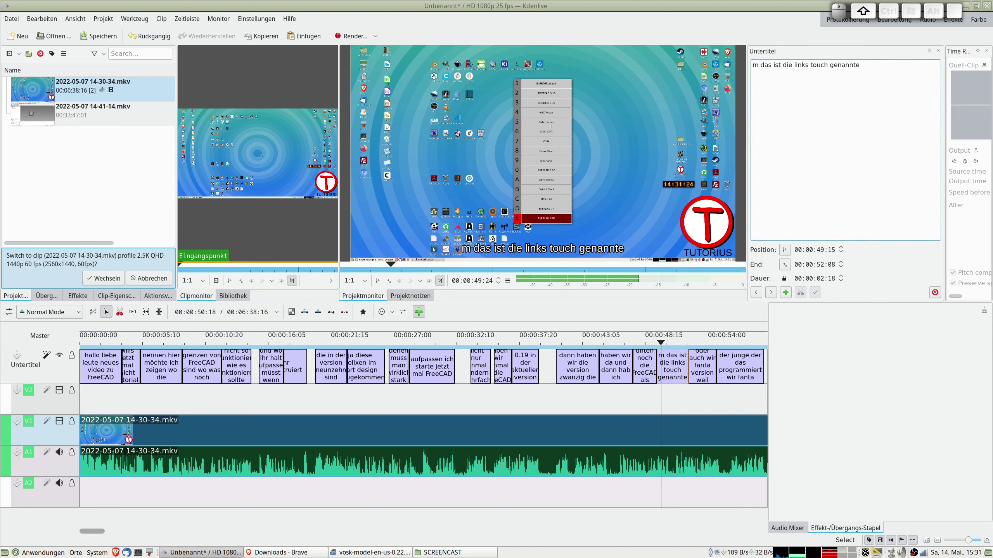
{"action": "key", "text": "space"}
{"action": "key", "text": "Delete"}
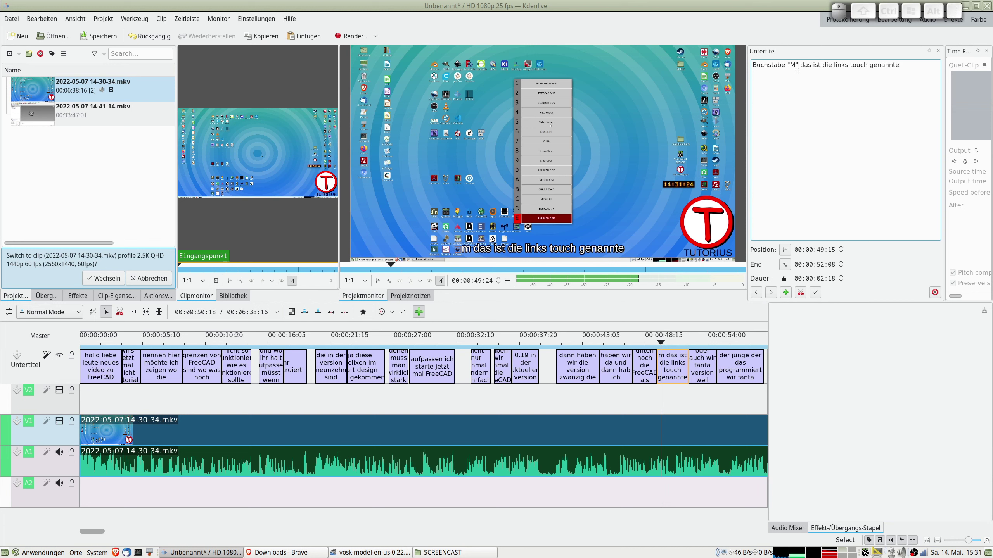
{"action": "key", "text": ","}
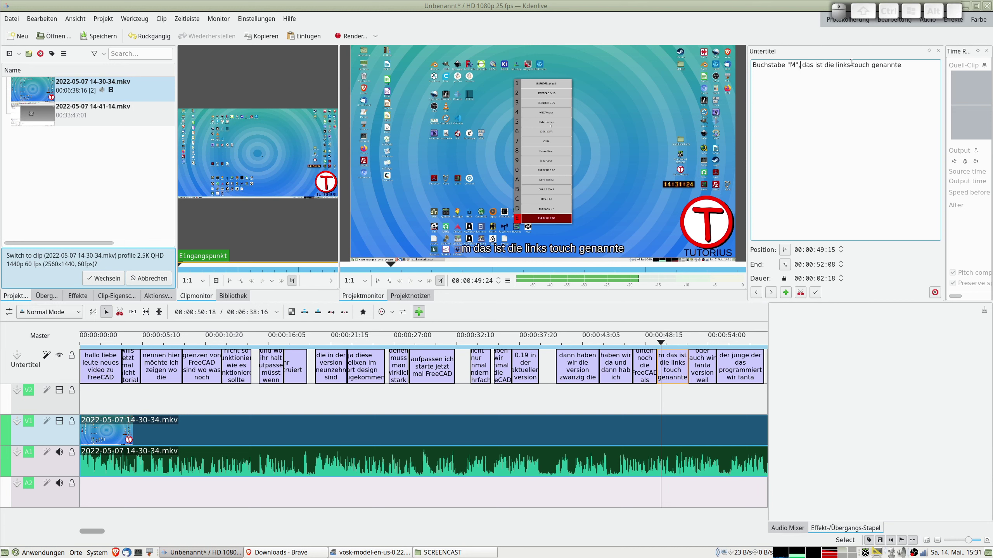
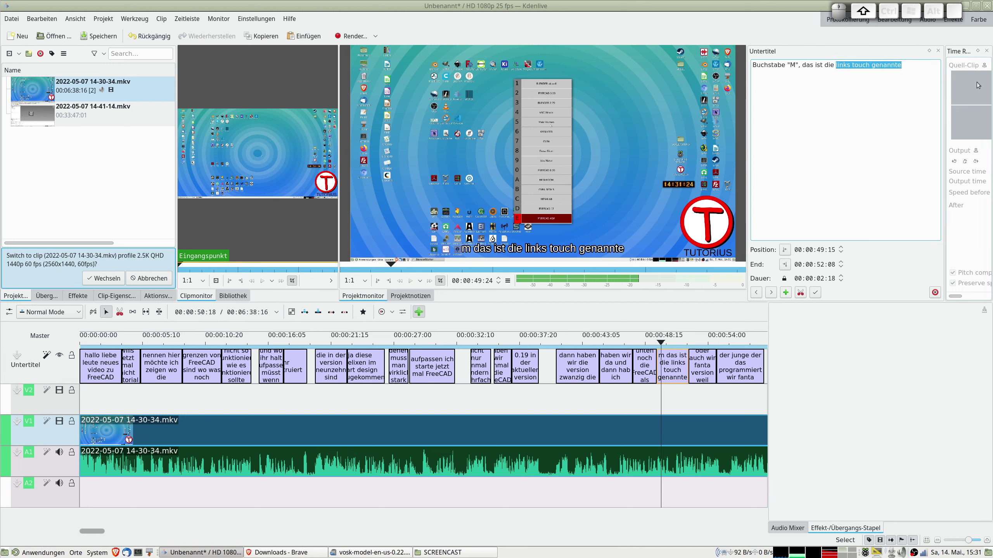
{"action": "key", "text": "space"}
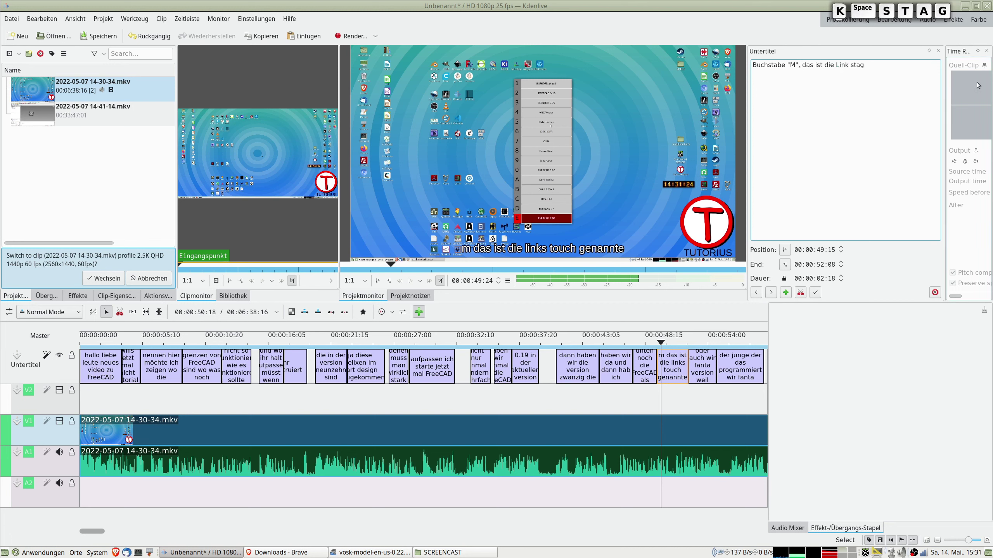
{"action": "key", "text": "space"}
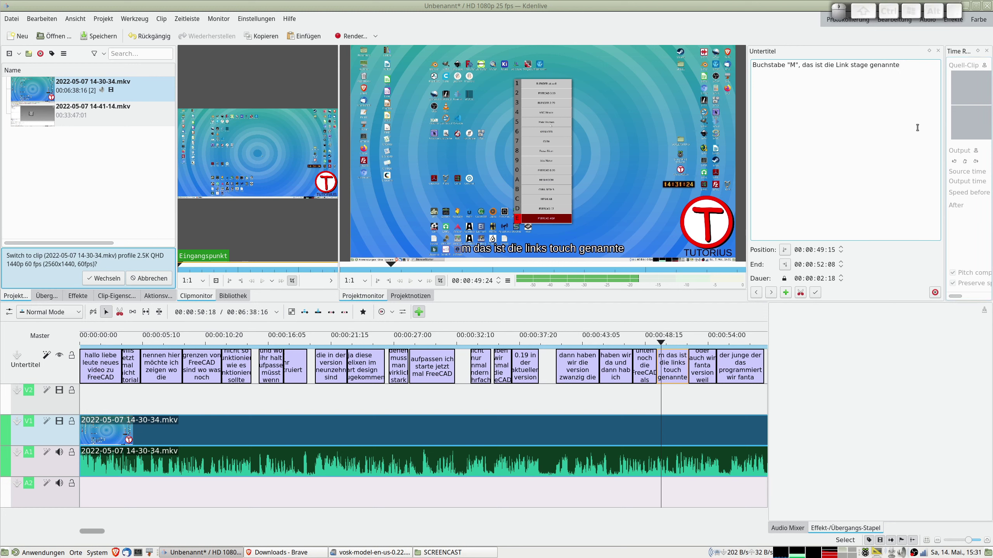
{"action": "left_click", "coordinate": [678, 337]}
{"action": "key", "text": "space"}
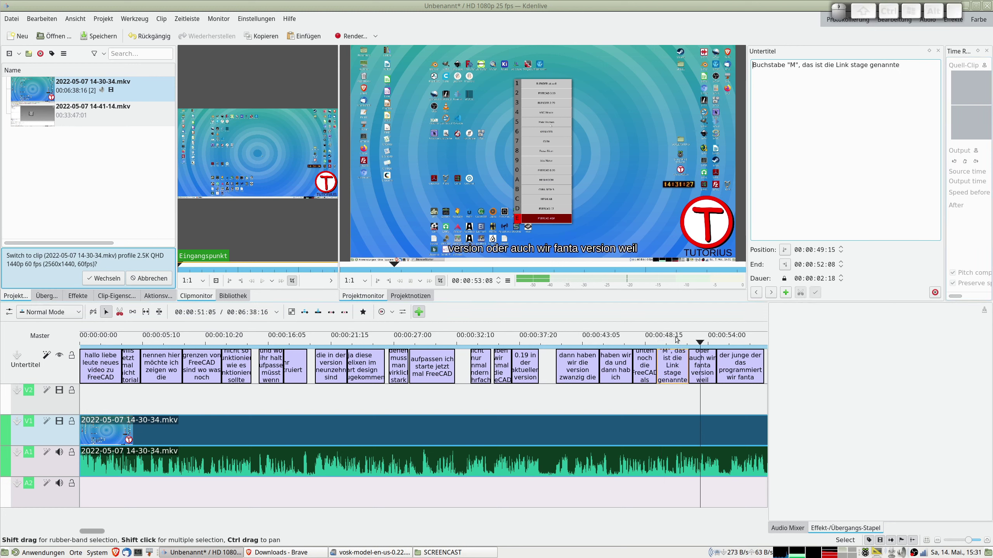
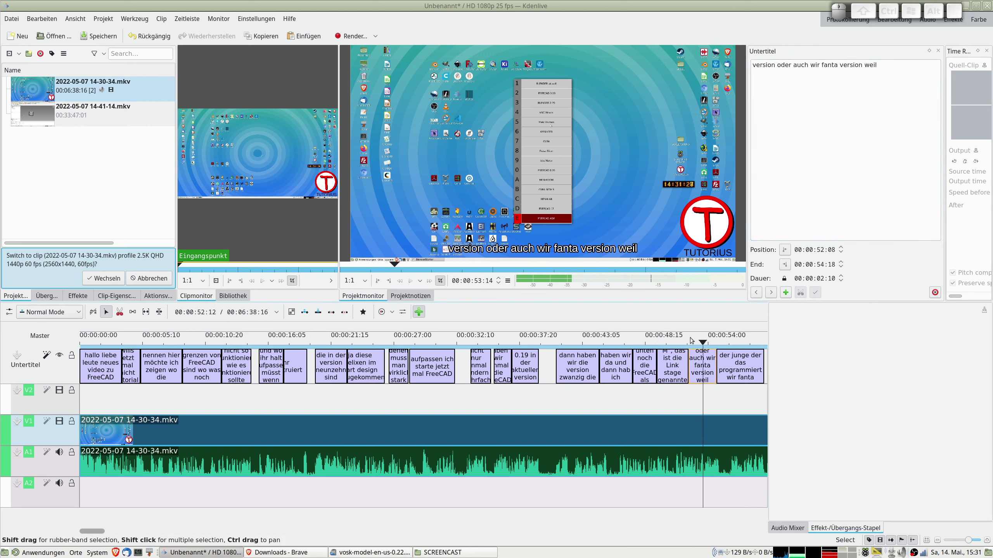
Correct the misheard 'wir fanta' subtitle to name Real Thunder and play on.
{"action": "left_click", "coordinate": [692, 338]}
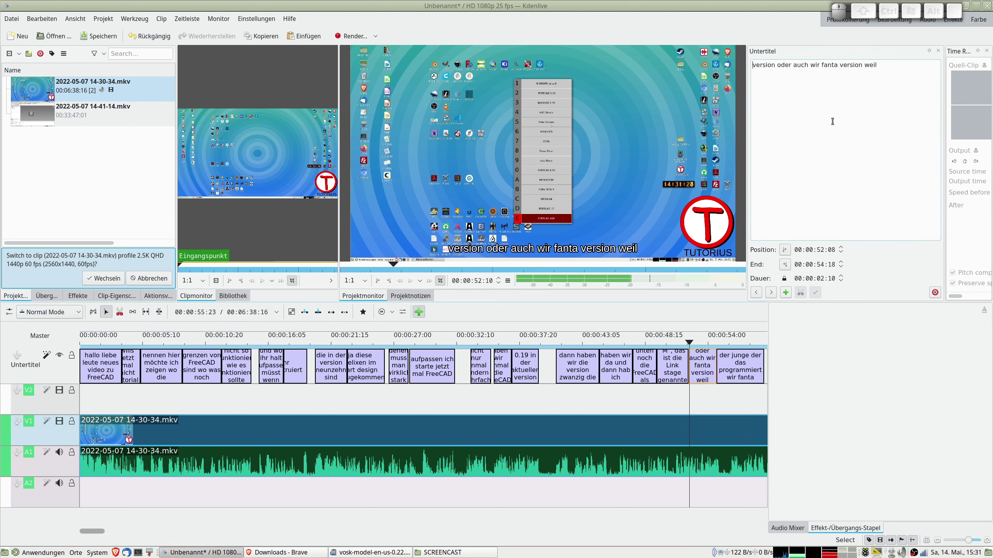
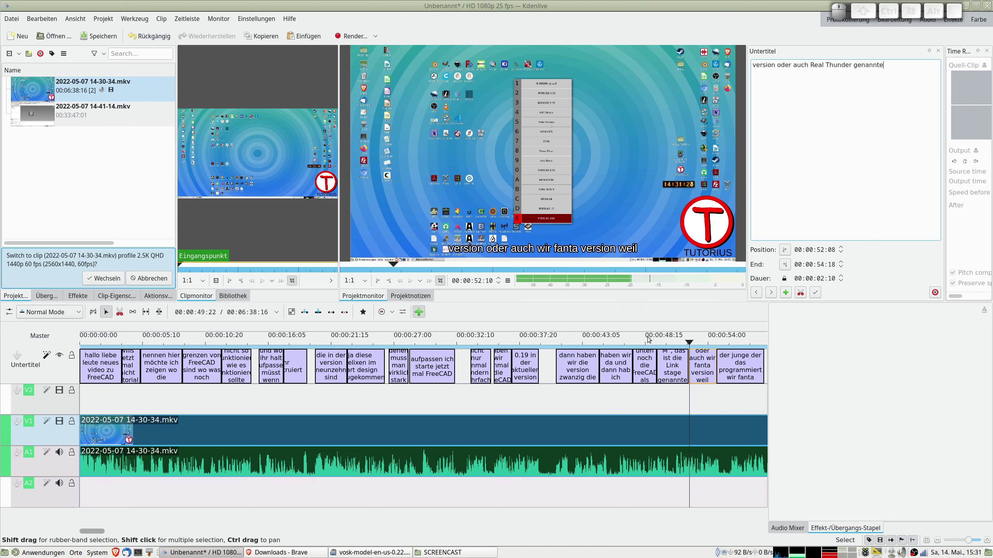
{"action": "left_click", "coordinate": [693, 333]}
{"action": "left_click", "coordinate": [696, 338]}
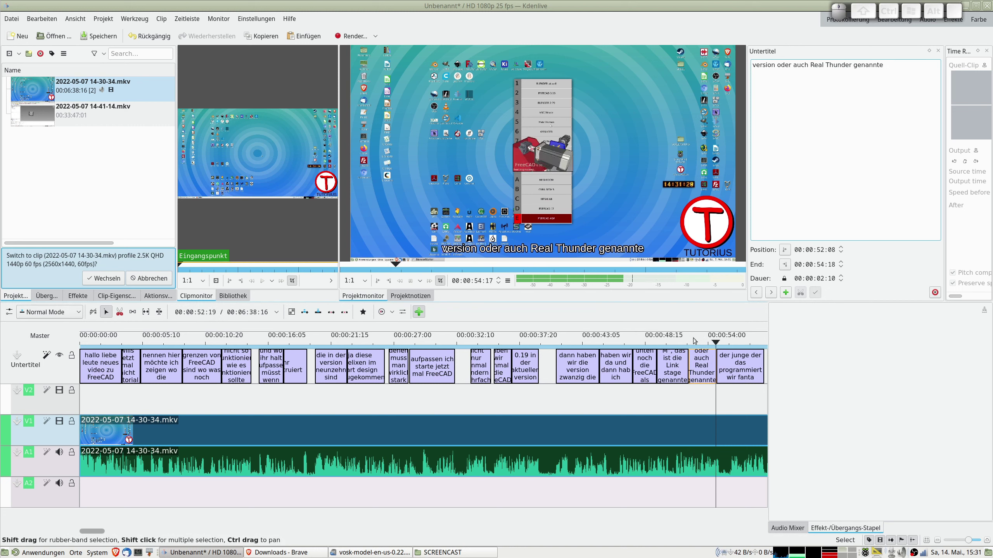
{"action": "key", "text": "space"}
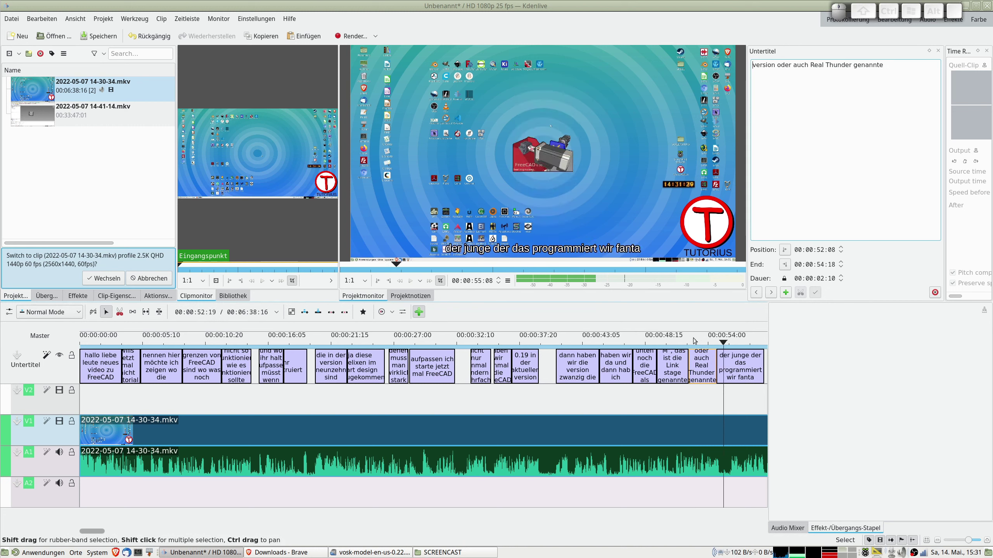
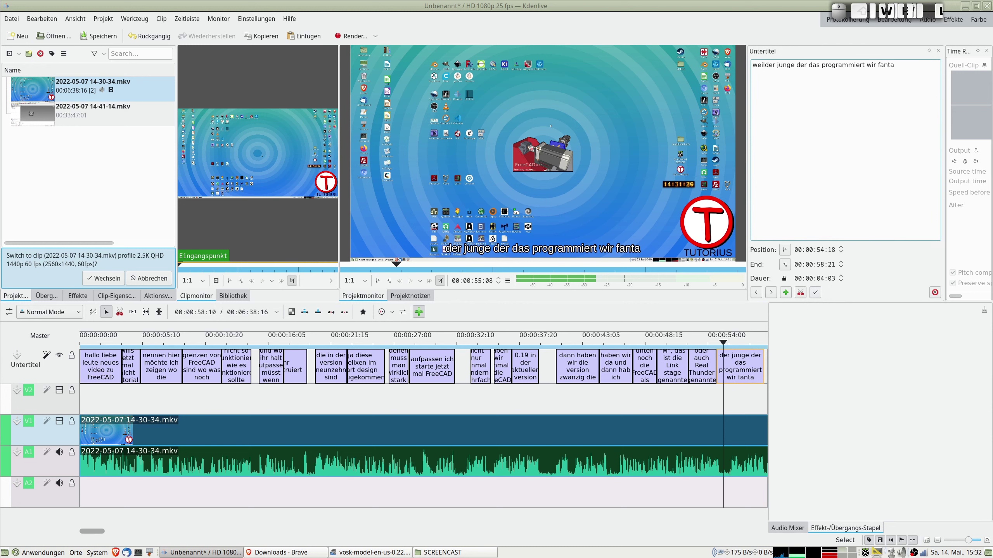
Fix the next subtitle to 'weil der junge der das programmiert wird Real Thunder' and check it.
{"action": "key", "text": "space"}
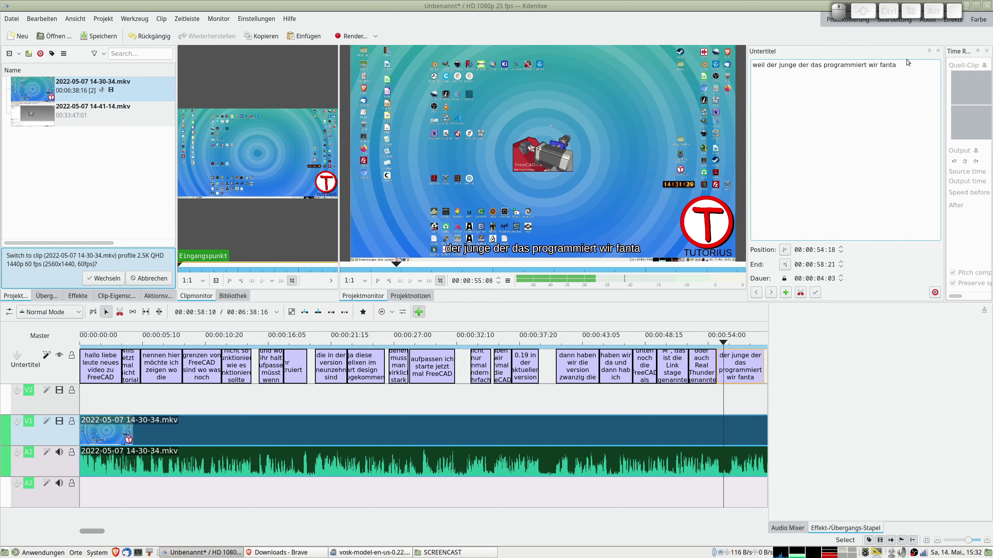
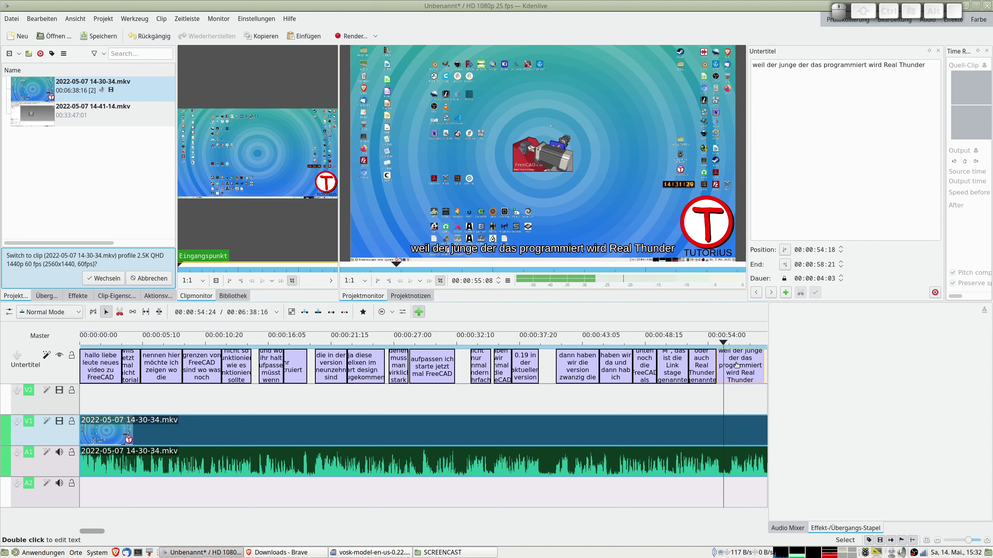
{"action": "scroll", "scroll_direction": "down", "scroll_amount": 3}
{"action": "left_click", "coordinate": [740, 336]}
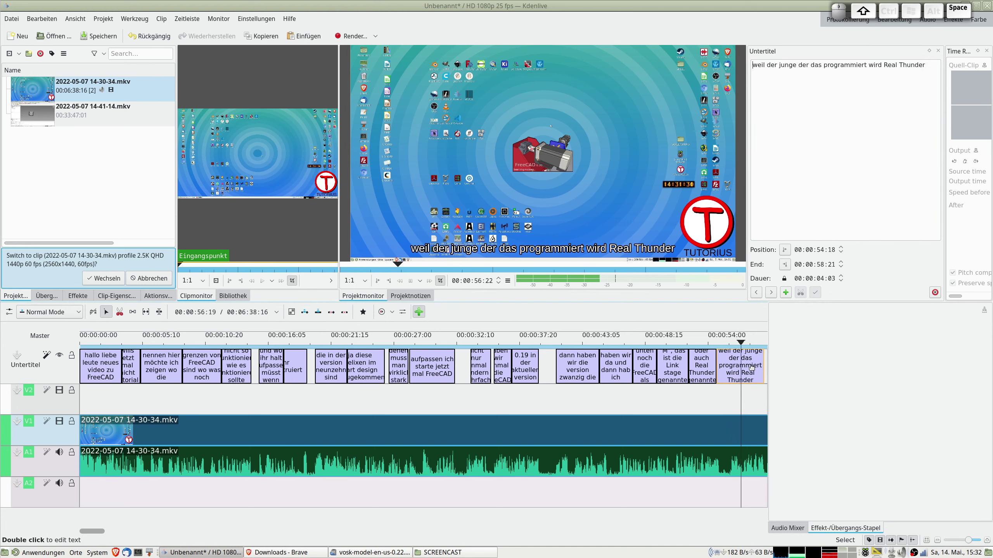
{"action": "scroll", "scroll_direction": "down", "scroll_amount": 3}
Drop the stray 'böhm' and delete the extra 'wie' in the subtitles near one minute.
{"action": "scroll", "scroll_direction": "down", "scroll_amount": 3}
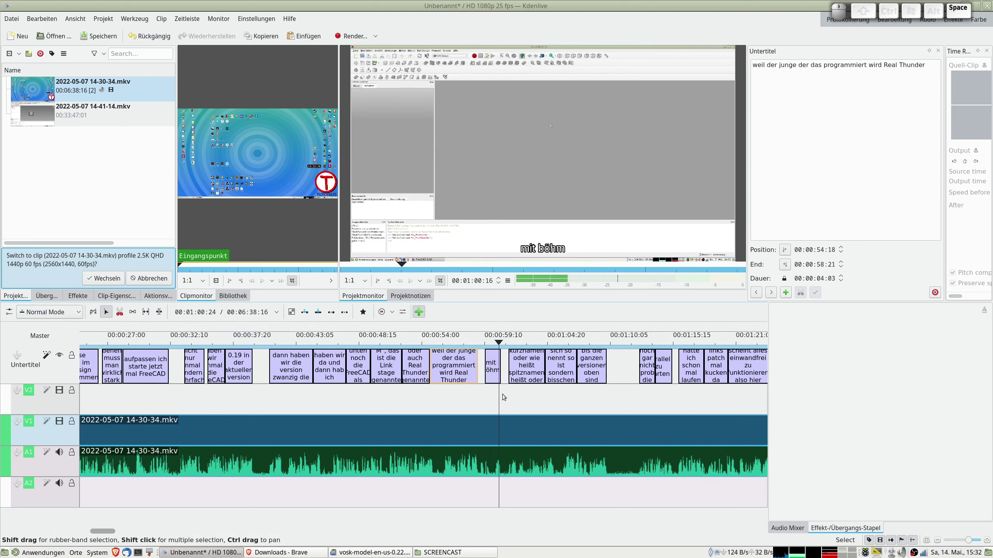
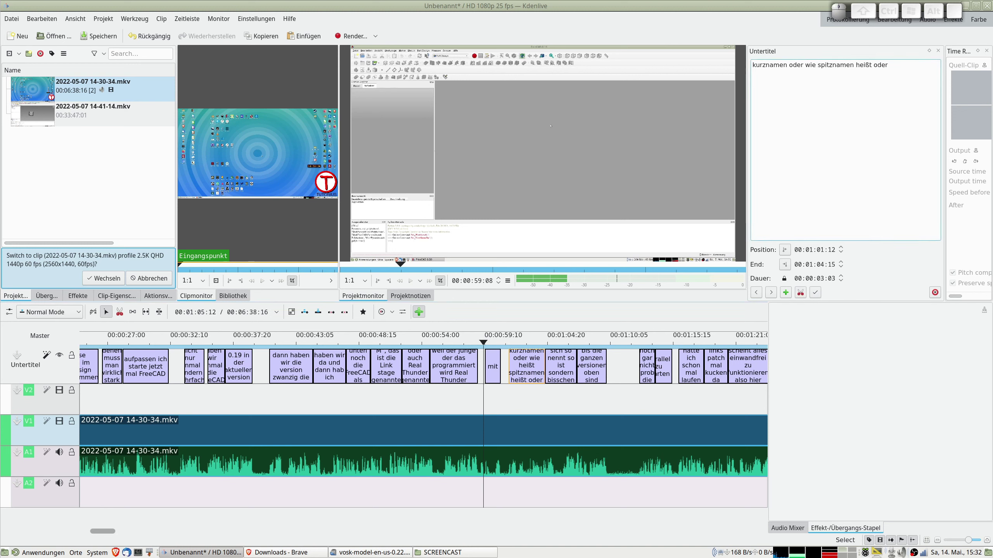
{"action": "key", "text": "Left"}
{"action": "key", "text": "Left"}
{"action": "key", "text": "Right"}
{"action": "key", "text": "BackSpace"}
{"action": "key", "text": "BackSpace"}
{"action": "key", "text": "BackSpace"}
{"action": "key", "text": "Right"}
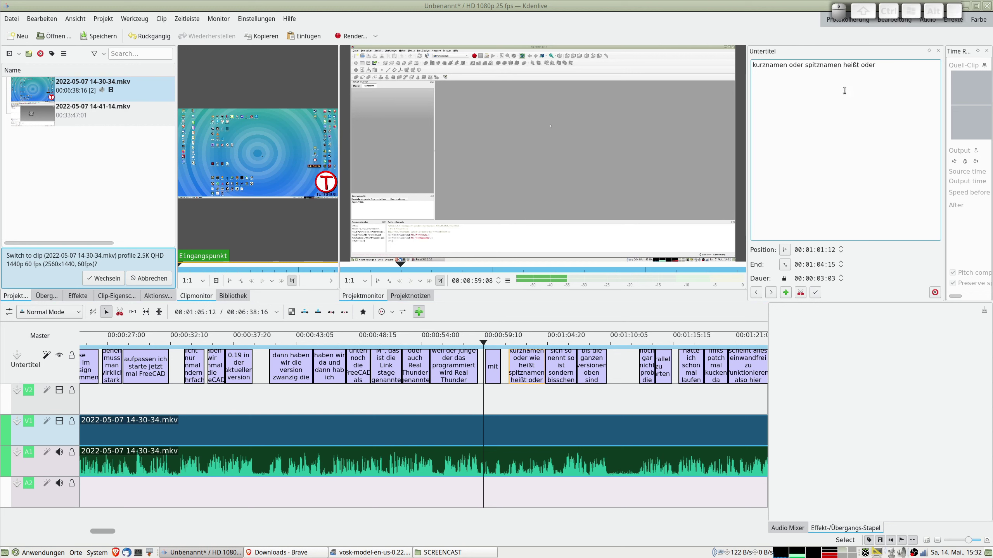
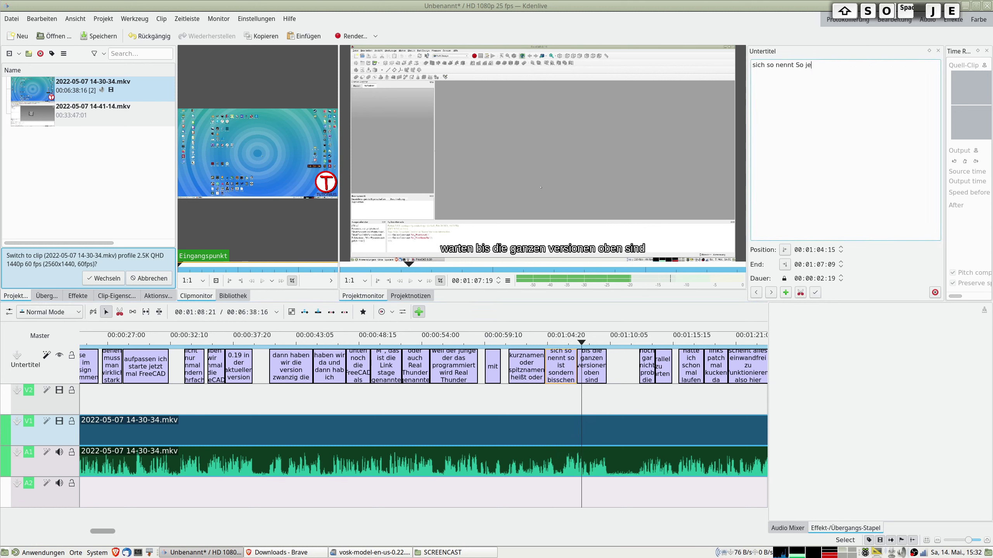
Complete the 1:04 subtitle to 'sich so nennt So jetzt müssen wir'.
{"action": "key", "text": "space"}
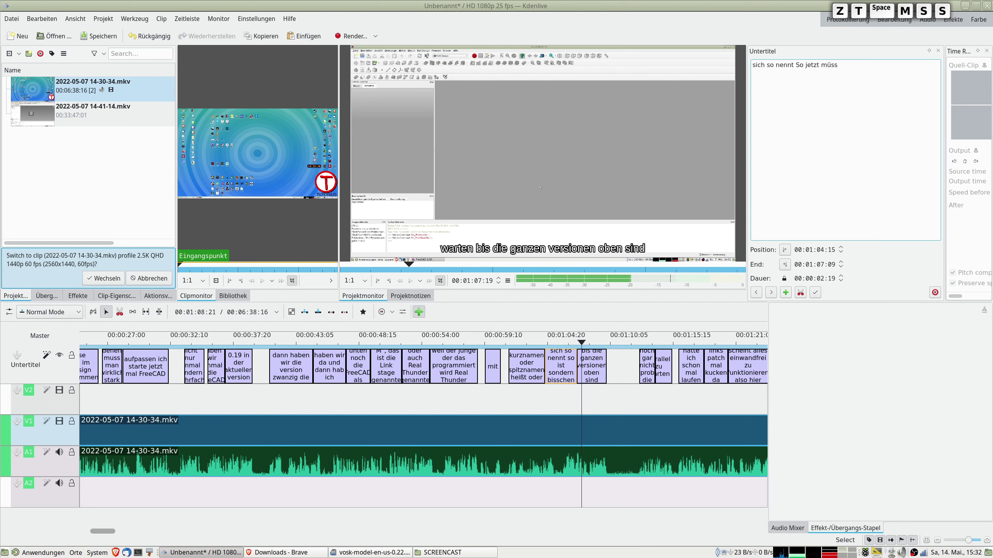
{"action": "key", "text": "space"}
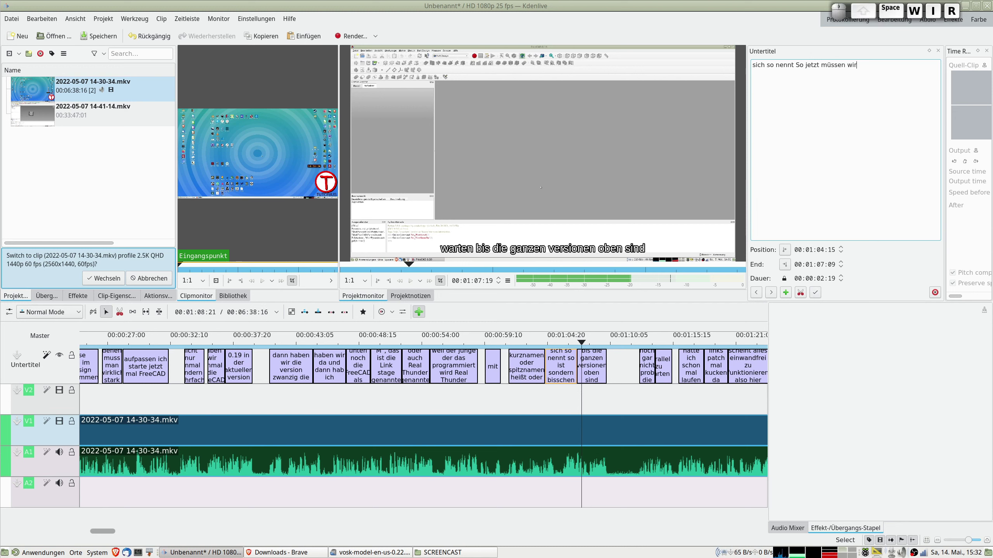
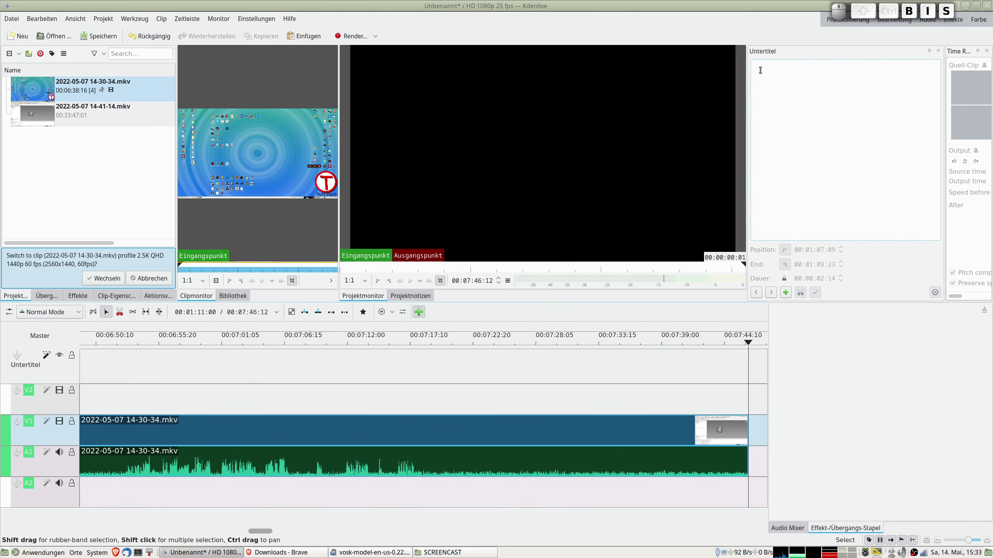
Undo the accidental timeline change with Ctrl+Z, then play on from the 1:07 subtitle.
{"action": "key", "text": "space"}
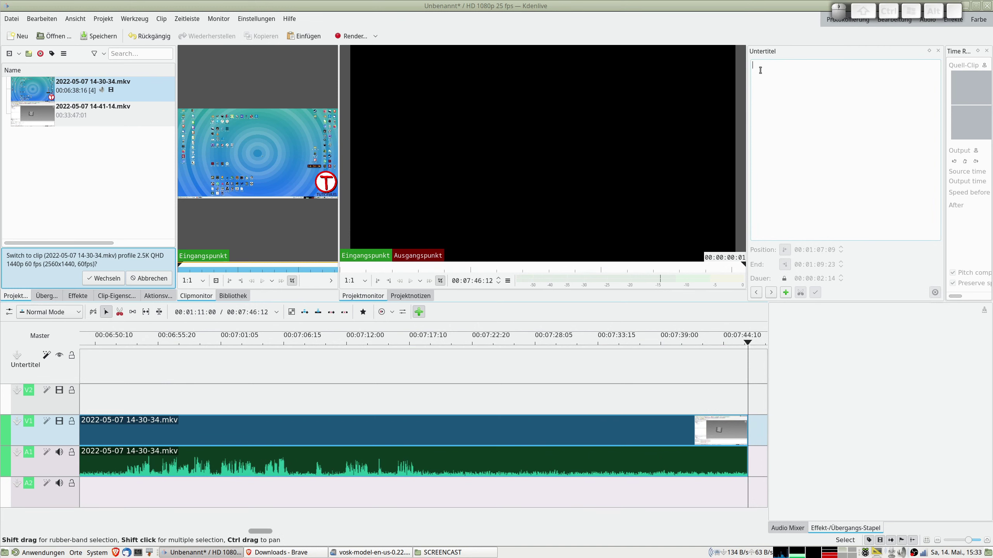
{"action": "key", "text": "ctrl+z"}
{"action": "key", "text": "ctrl+z"}
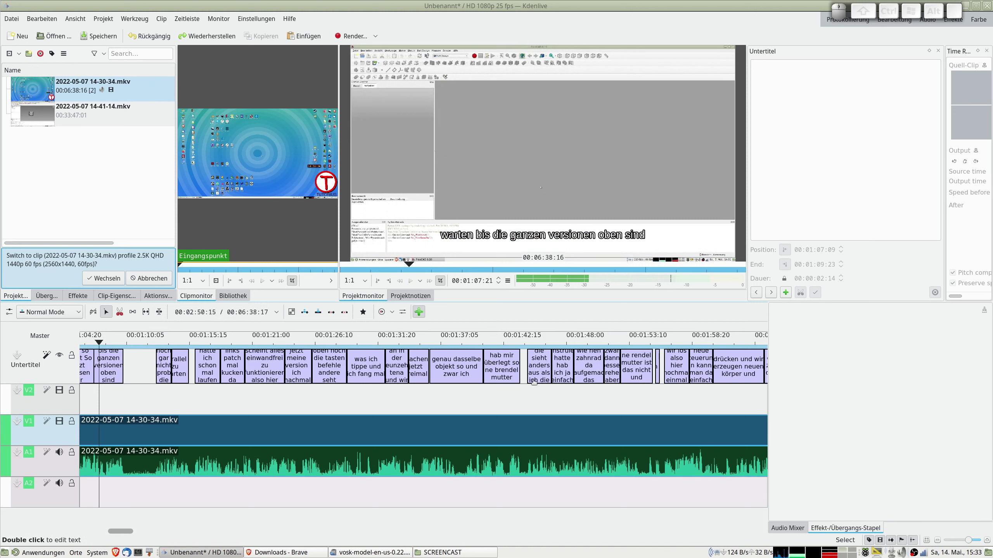
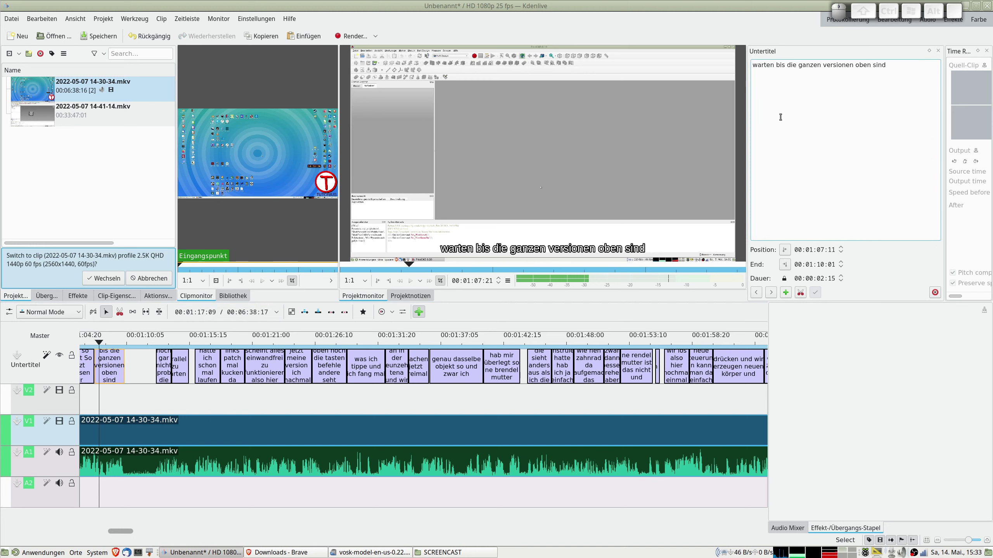
{"action": "left_click", "coordinate": [112, 341]}
{"action": "key", "text": "space"}
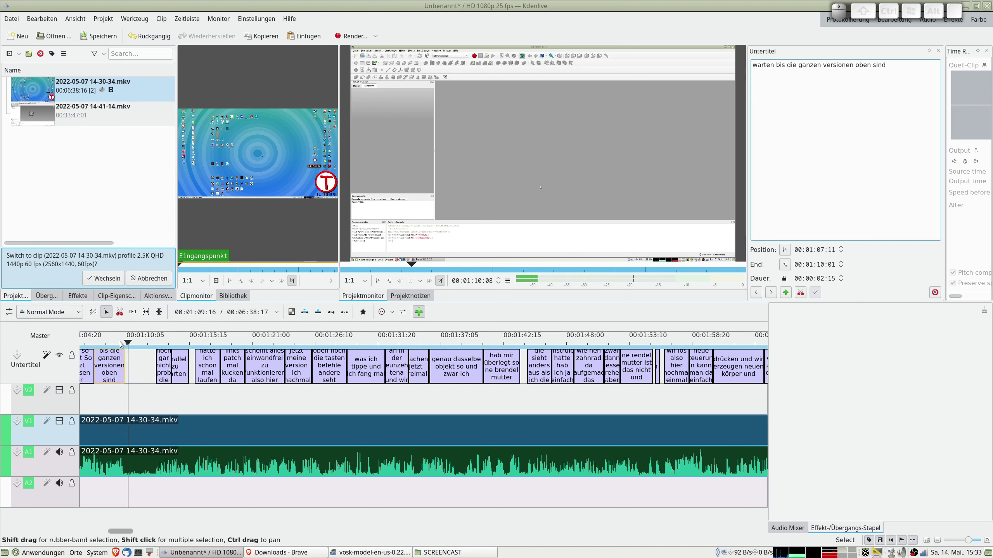
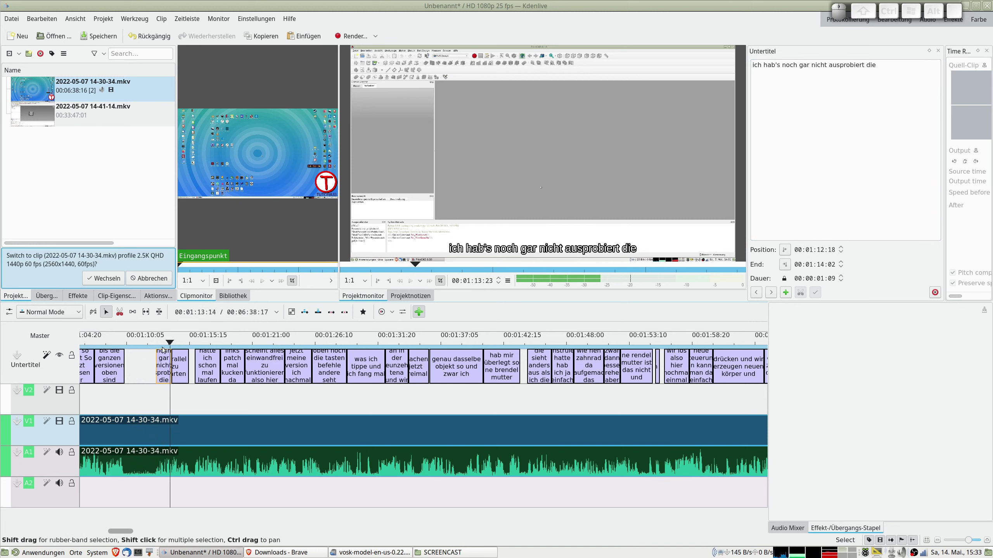
Zoom the timeline out until the whole 6:38 recording is visible.
{"action": "scroll", "scroll_direction": "up", "scroll_amount": 3}
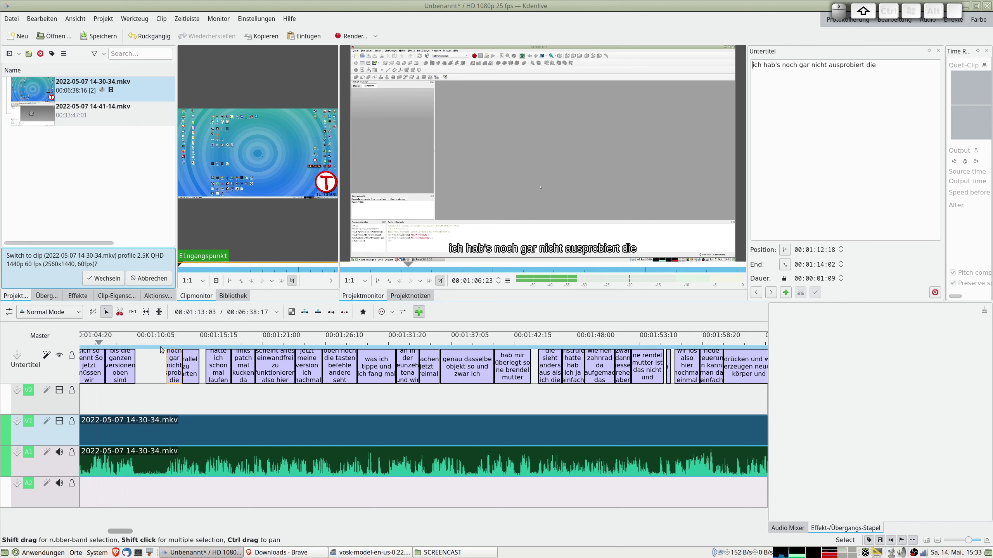
{"action": "scroll", "scroll_direction": "up", "scroll_amount": 3}
{"action": "scroll", "scroll_direction": "down", "scroll_amount": 3}
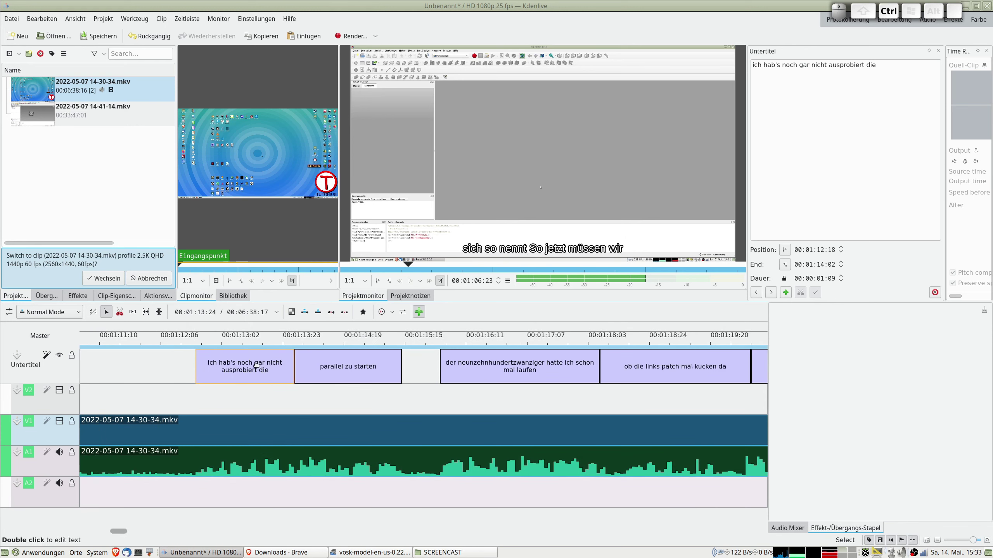
{"action": "scroll", "scroll_direction": "down", "scroll_amount": 3}
{"action": "scroll", "scroll_direction": "down", "scroll_amount": 3}
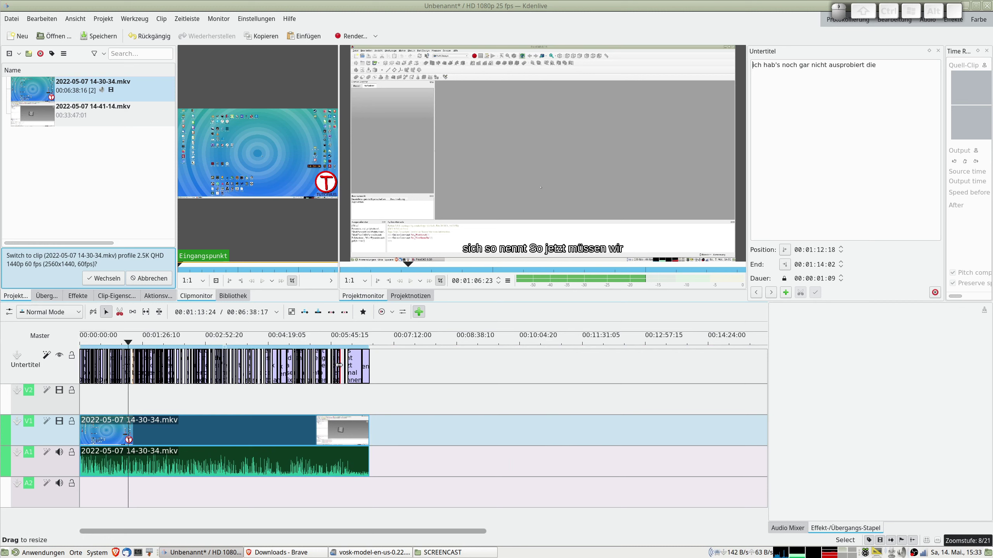
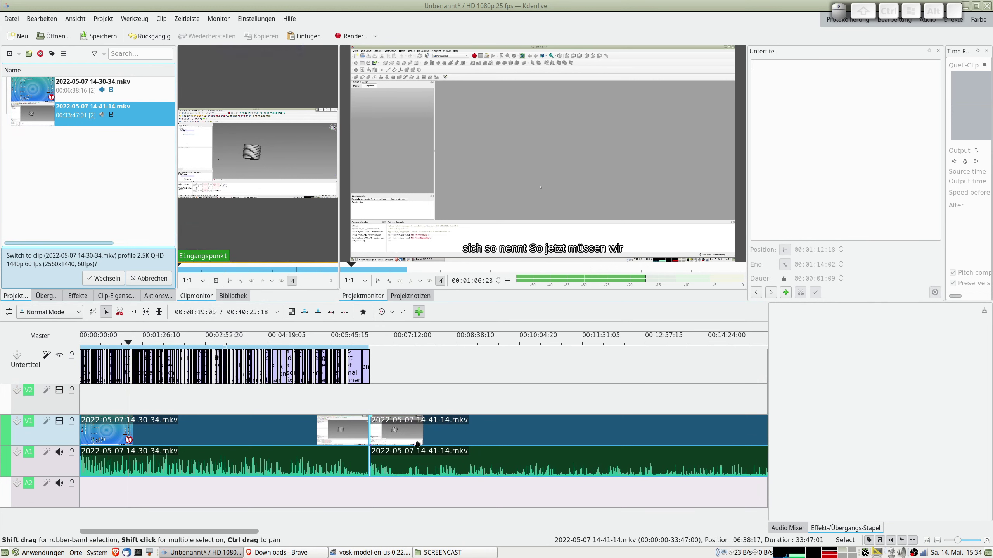
{"action": "scroll", "scroll_direction": "down", "scroll_amount": 3}
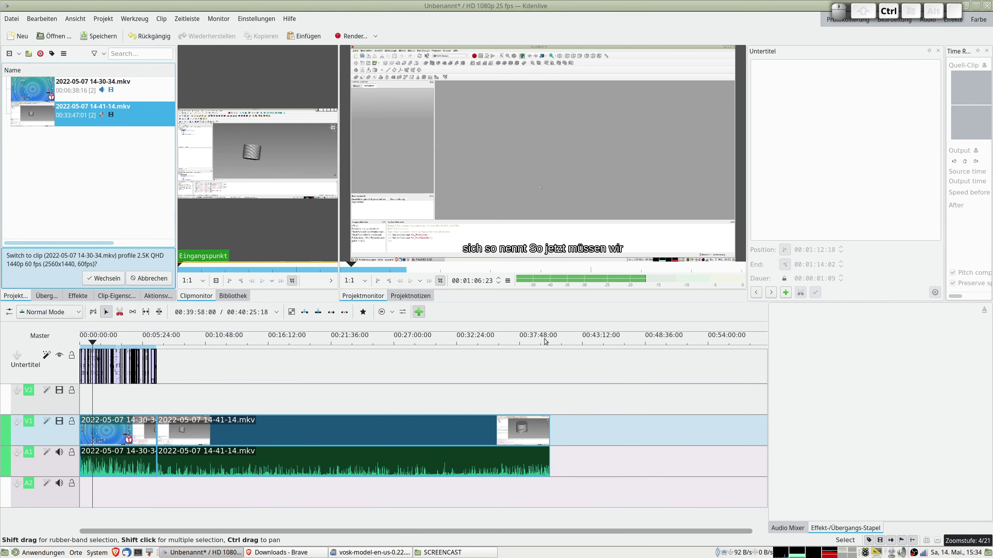
{"action": "left_click", "coordinate": [547, 338]}
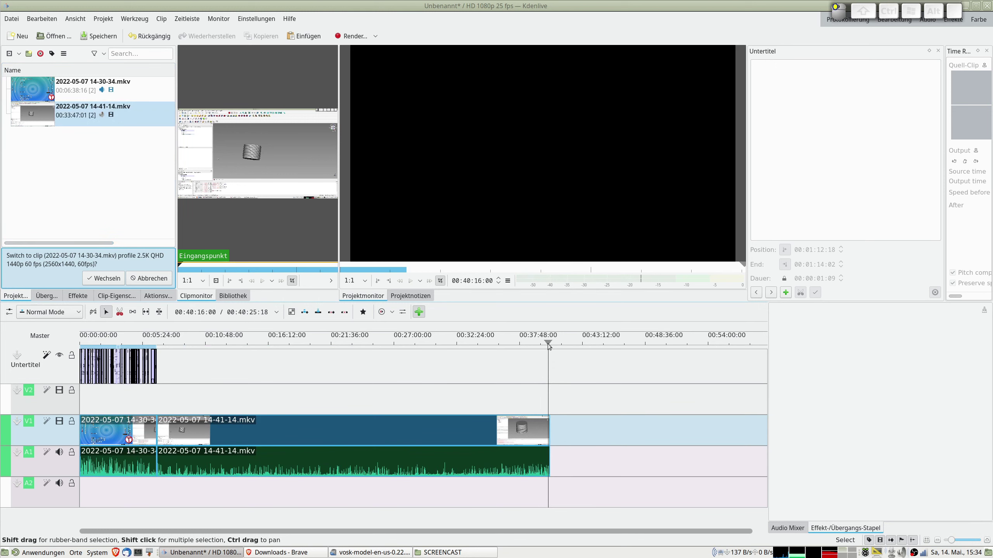